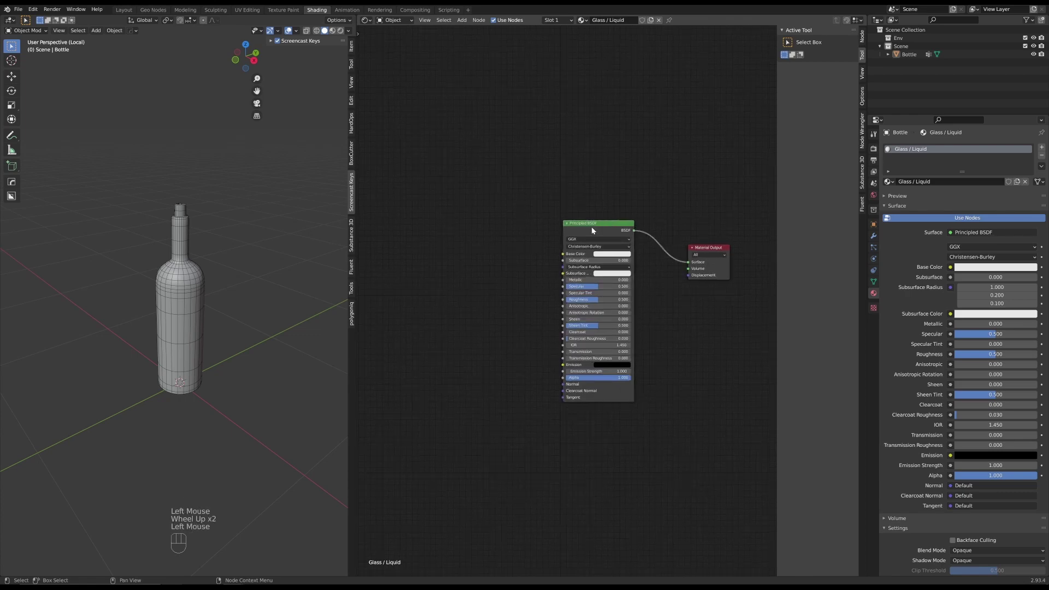
Delete the Principled BSDF from the Glass / Liquid material and start adding a Glass BSDF
click(597, 226)
key(x)
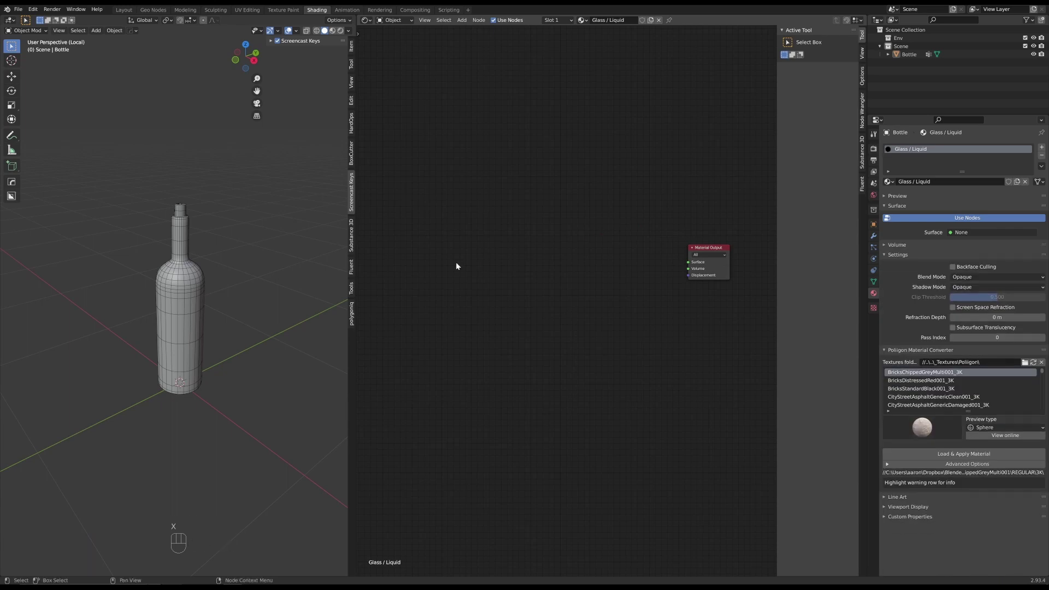
key(shift+a)
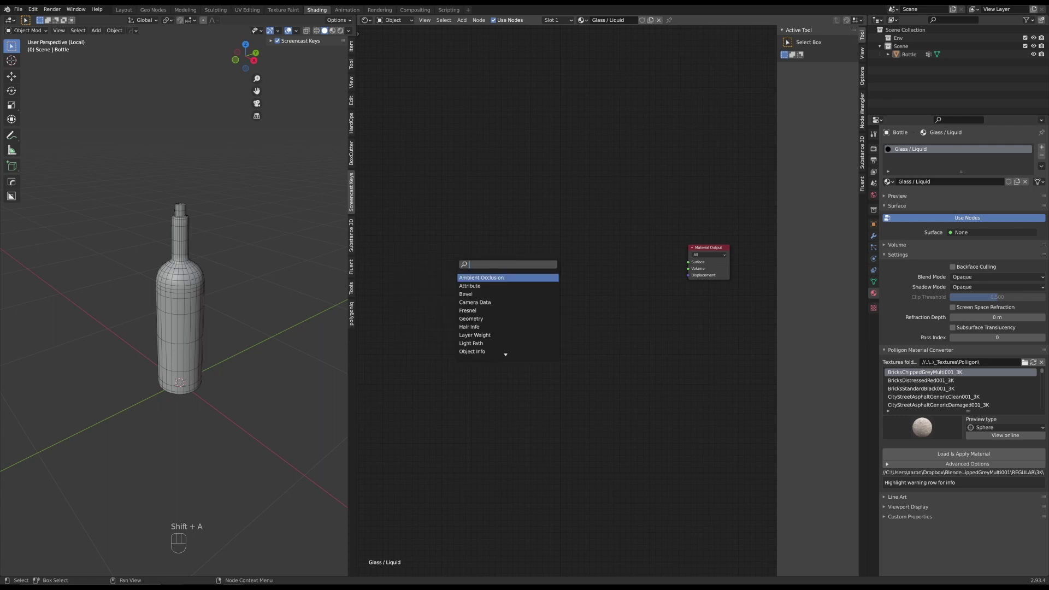
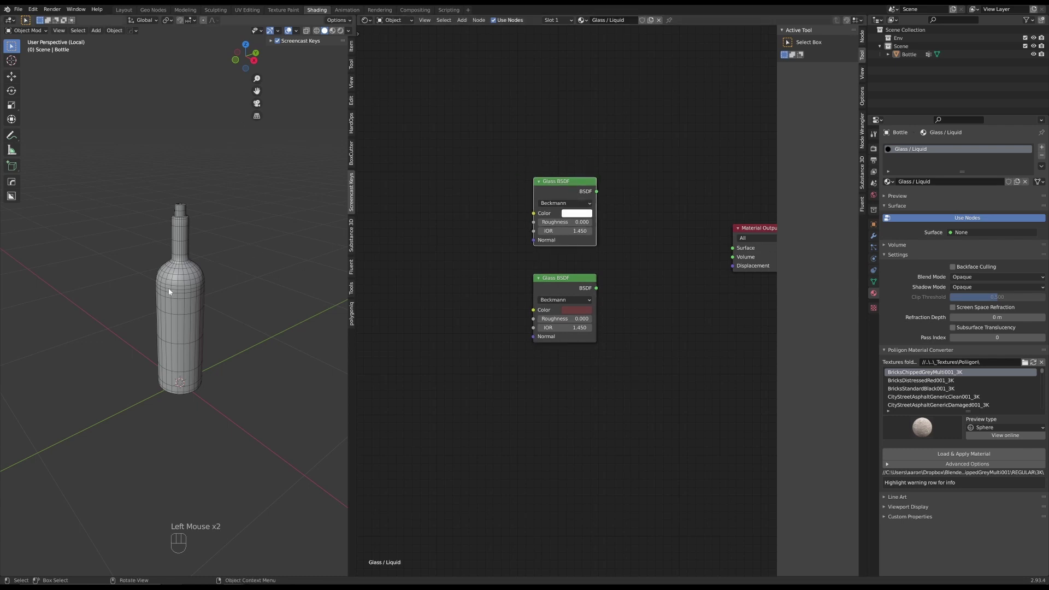
Add a Mix Shader before the output and shift the two Glass BSDF shaders left
click(569, 280)
click(573, 282)
click(588, 184)
click(636, 173)
key(shift+a)
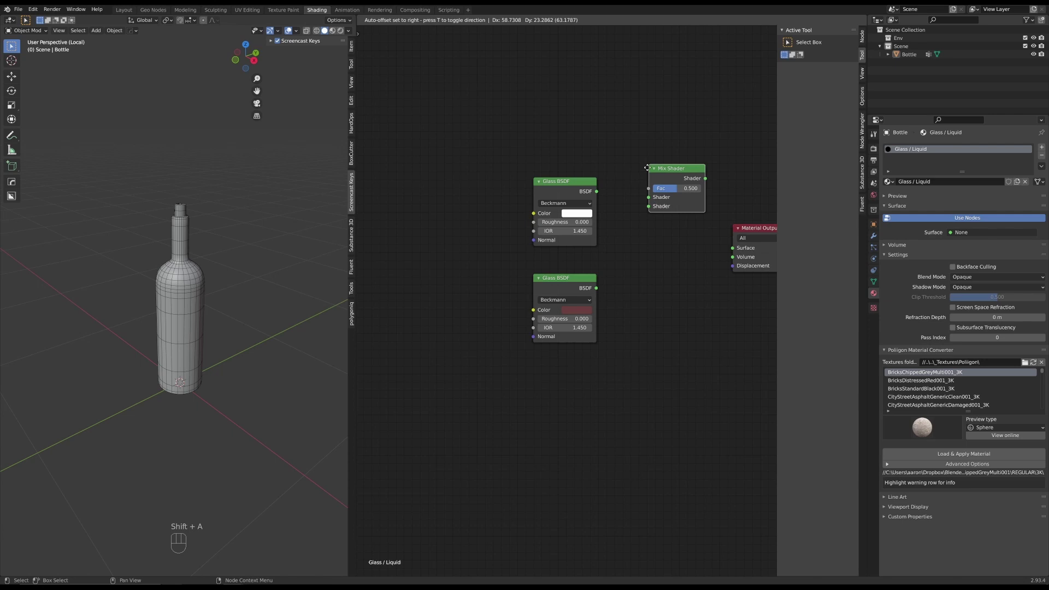
click(499, 127)
key(g)
drag(656, 220, 586, 189)
Wire the white and dark red glass shaders into the Mix Shader and its output to Surface
drag(566, 175, 627, 256)
drag(576, 263, 634, 259)
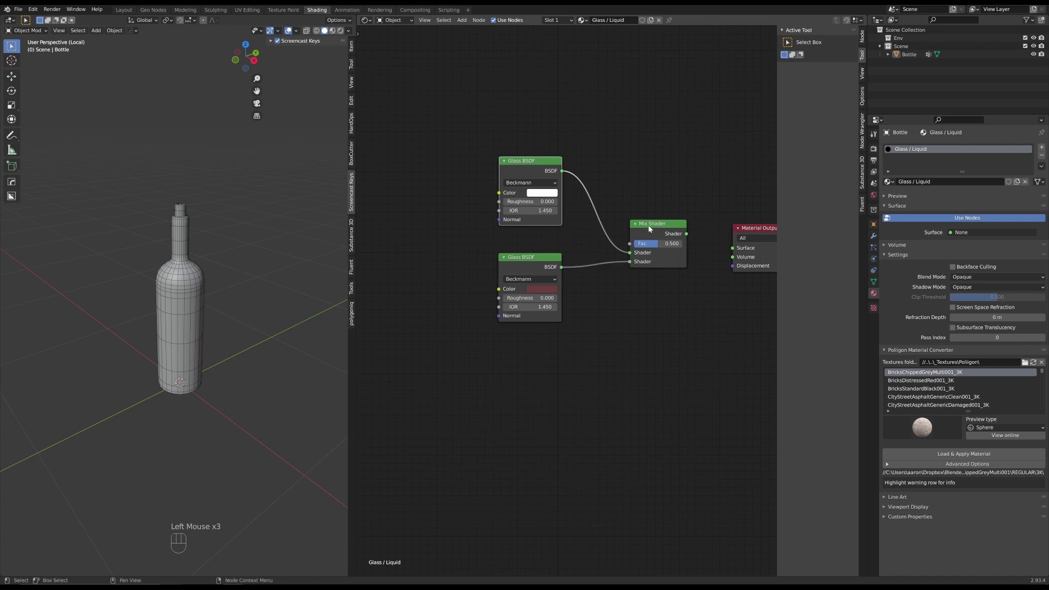
drag(651, 223, 636, 217)
click(645, 216)
drag(670, 226, 731, 248)
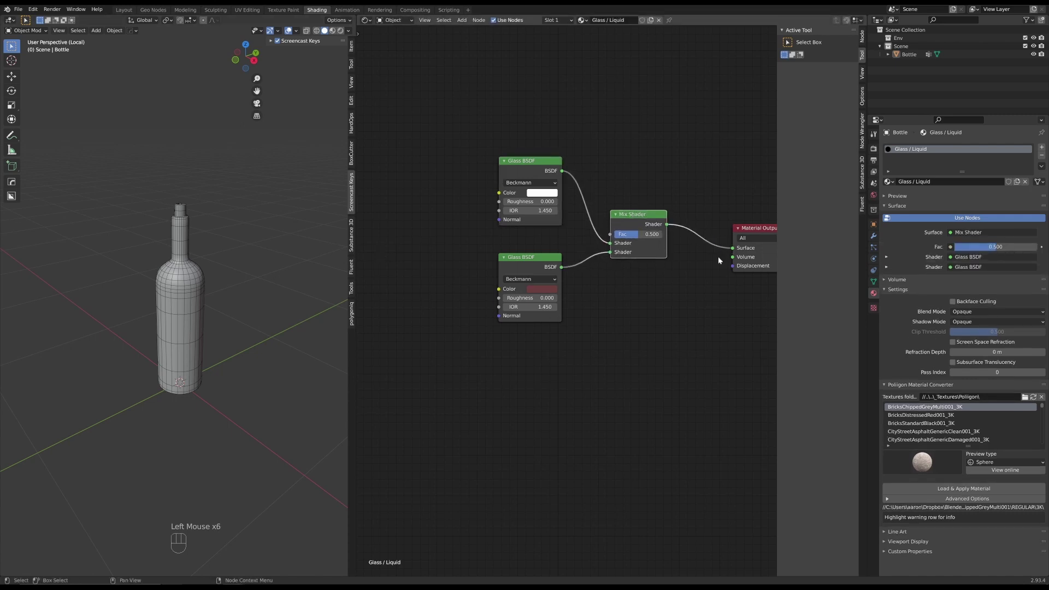
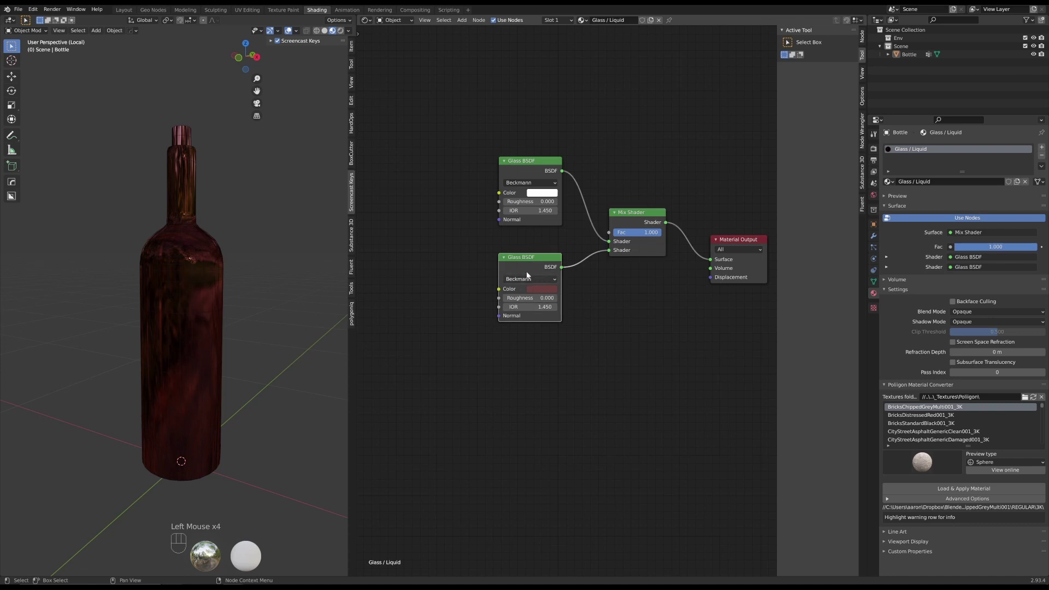
click(534, 261)
click(536, 164)
click(540, 164)
click(639, 217)
drag(650, 234, 656, 215)
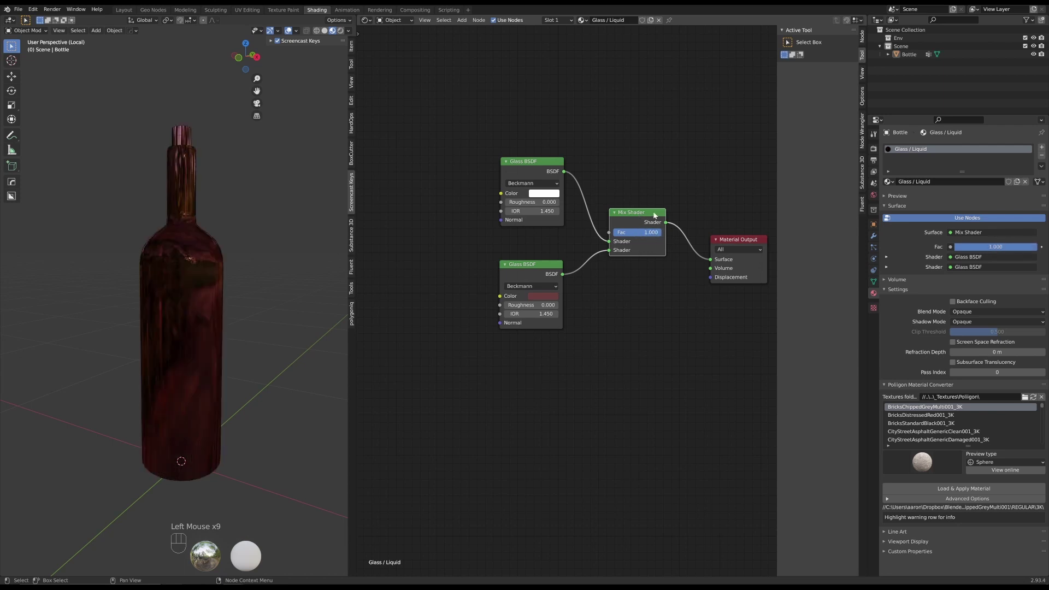
click(656, 216)
scroll(down, 3)
middle_click(504, 135)
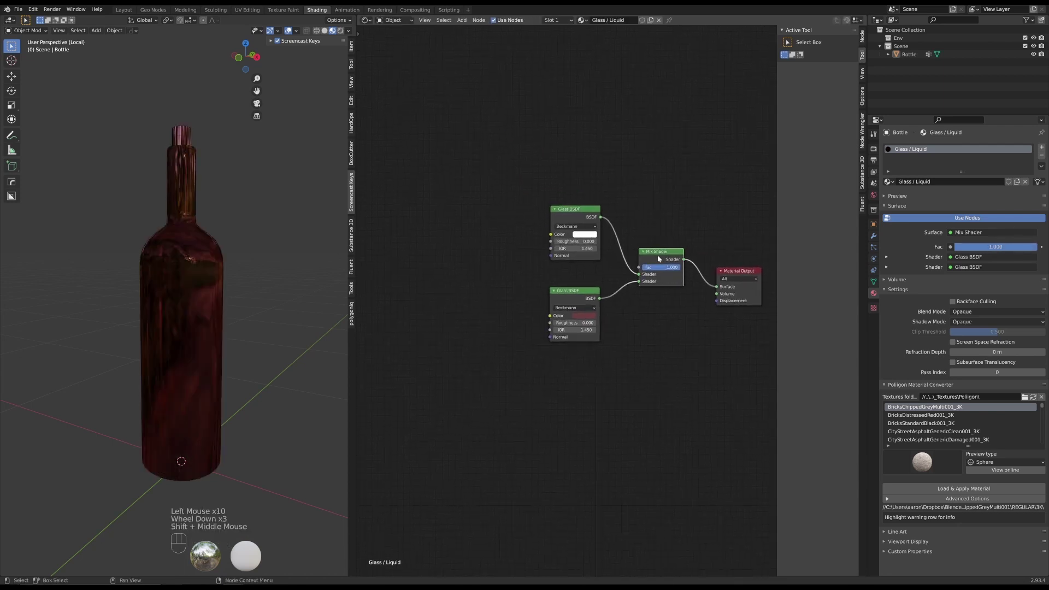
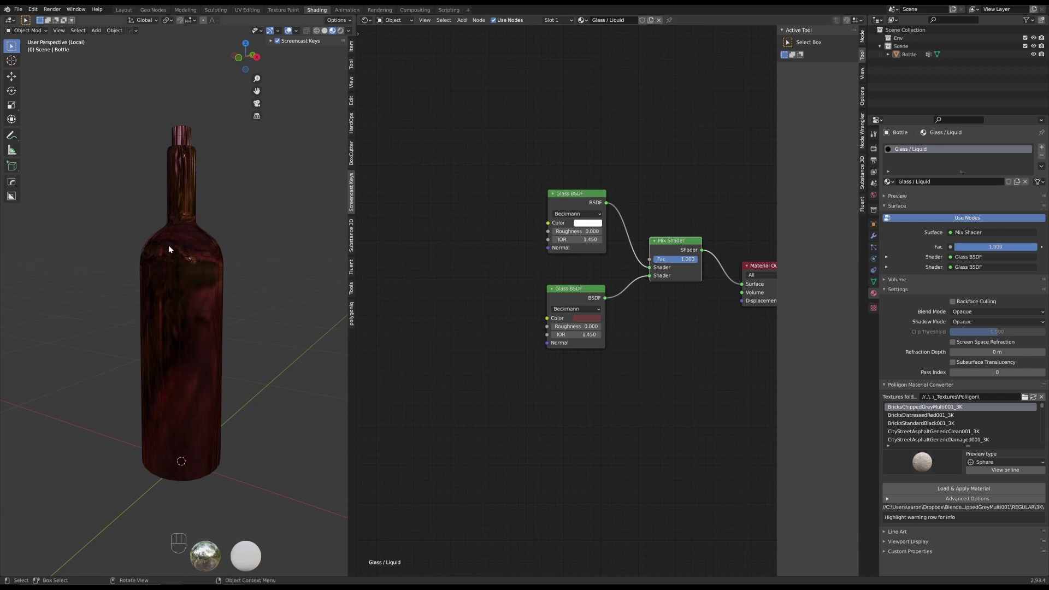
click(16, 135)
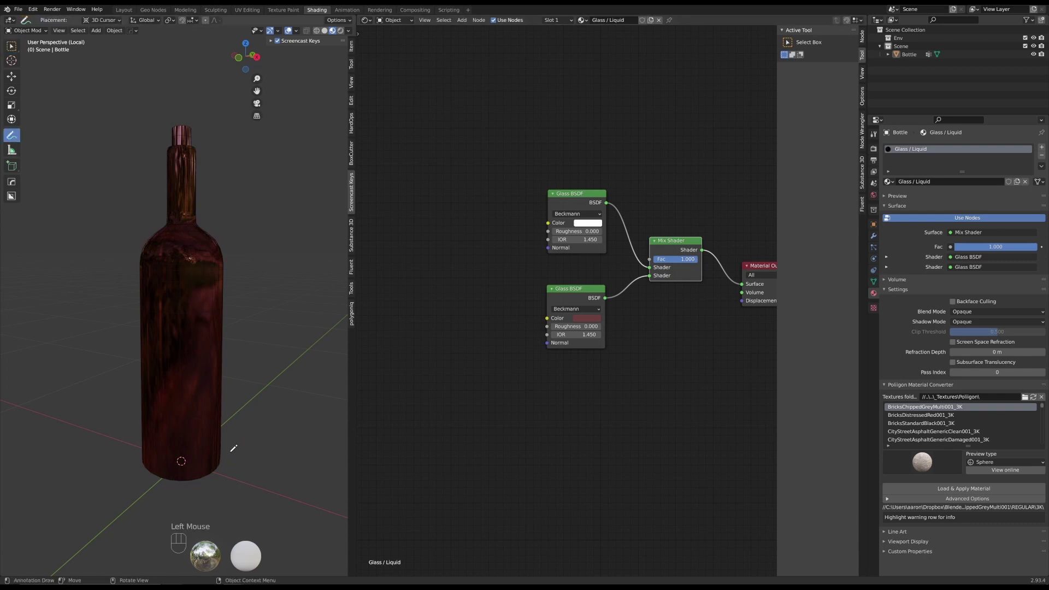
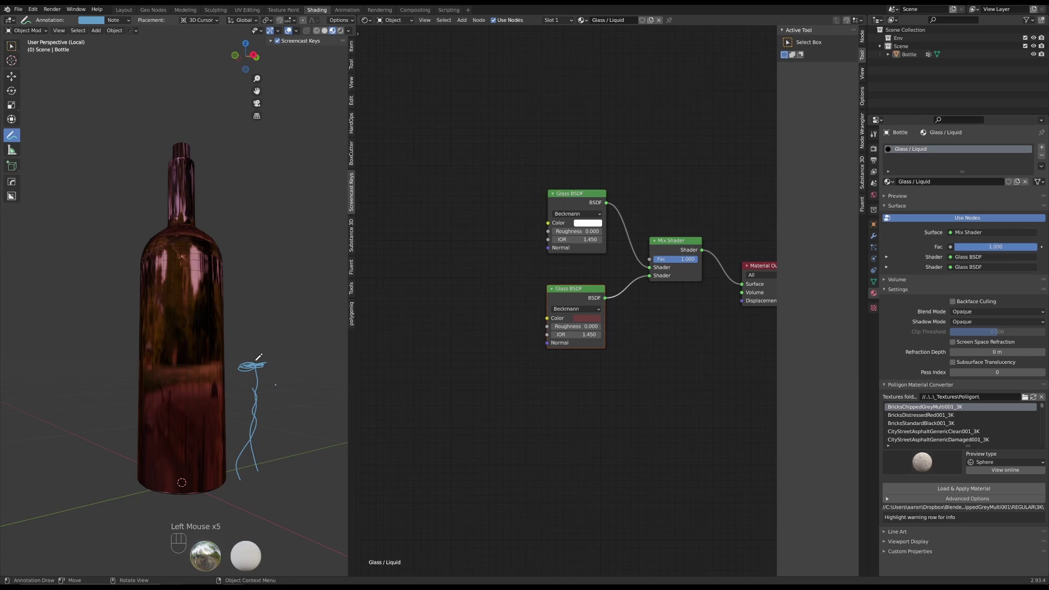
click(579, 197)
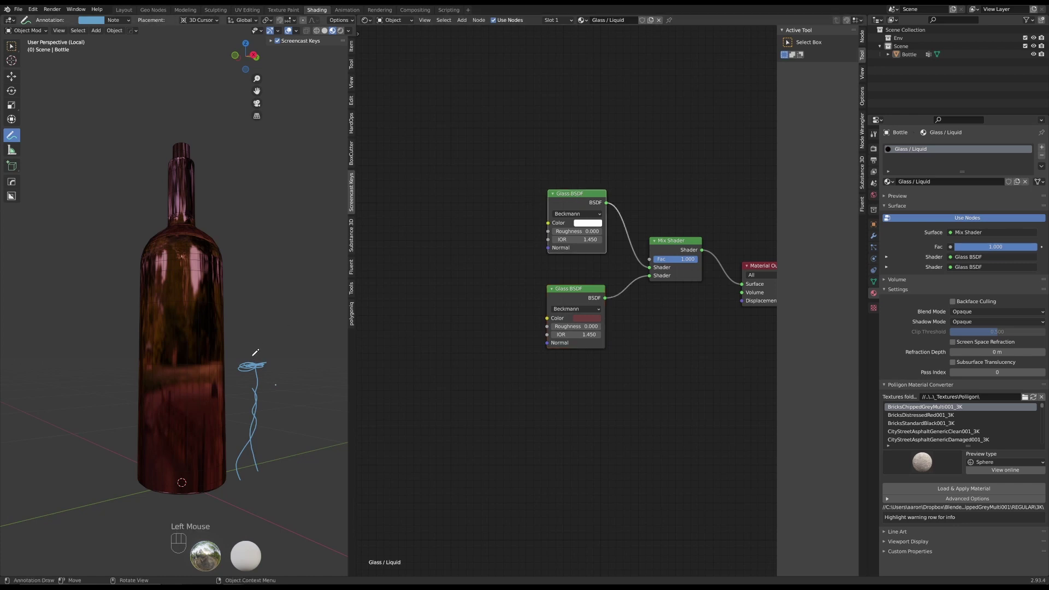
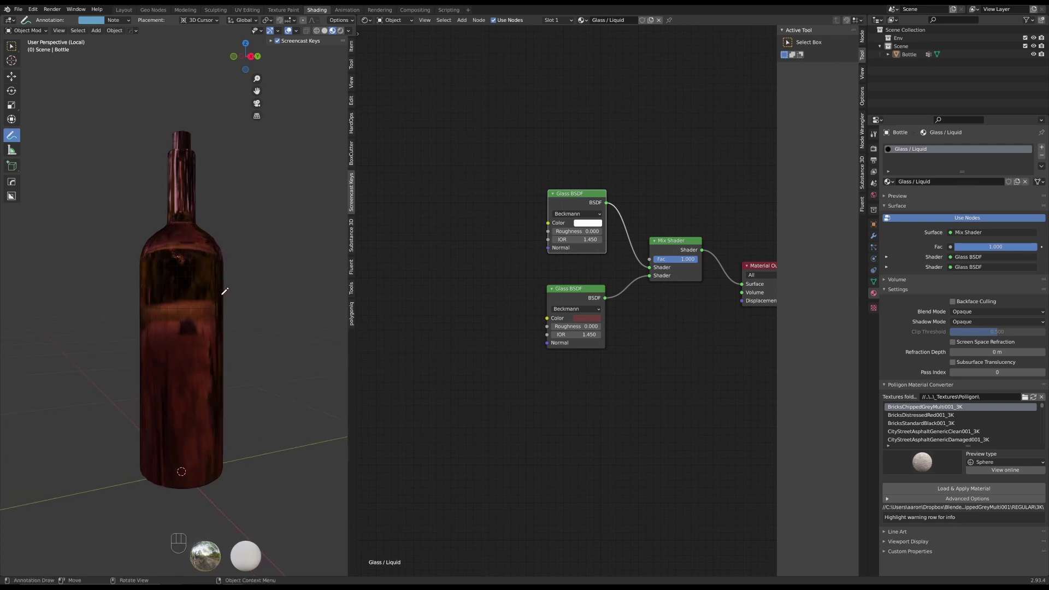
scroll(down, 3)
middle_click(436, 282)
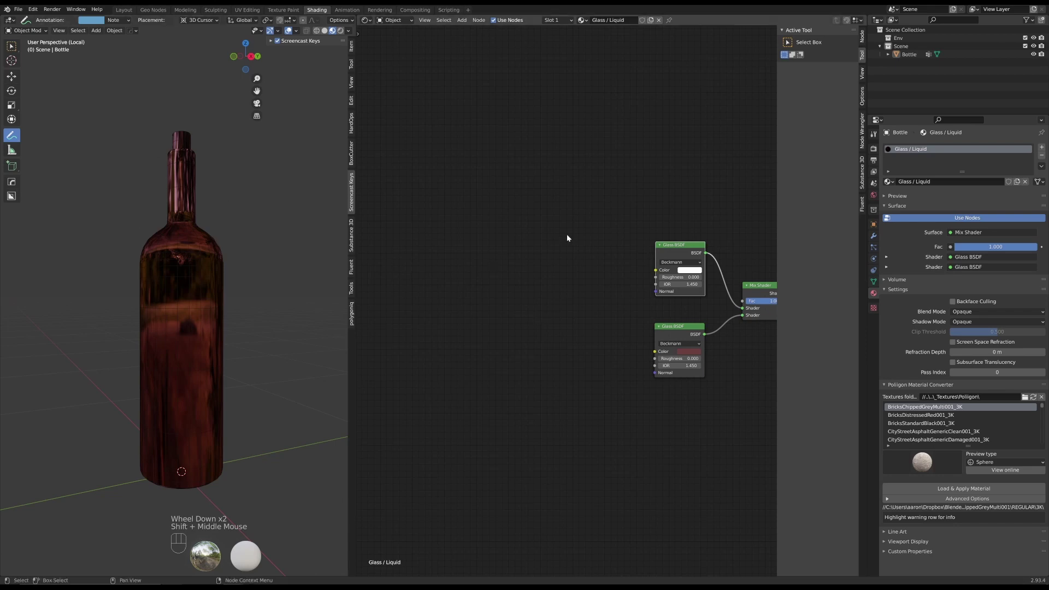
Add a Texture Coordinate node and a Mapping node beside it
click(684, 247)
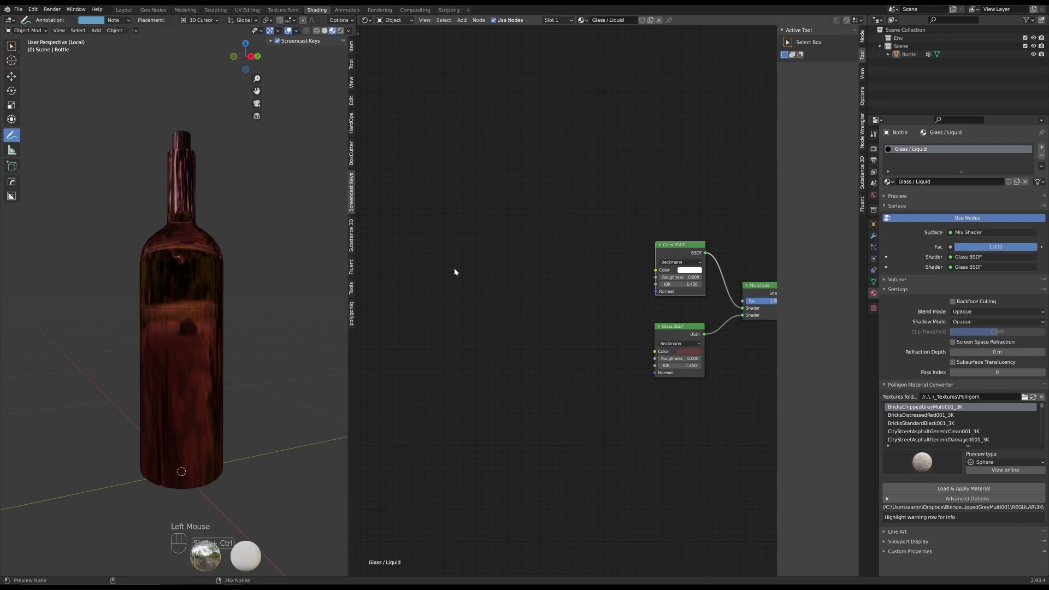
key(shift+a)
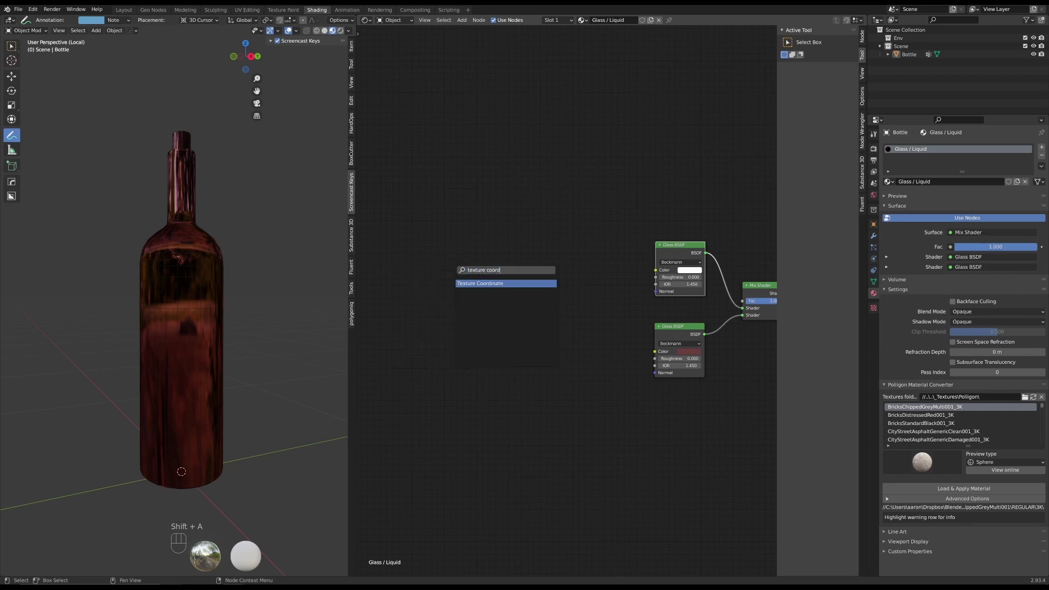
key(shift+a)
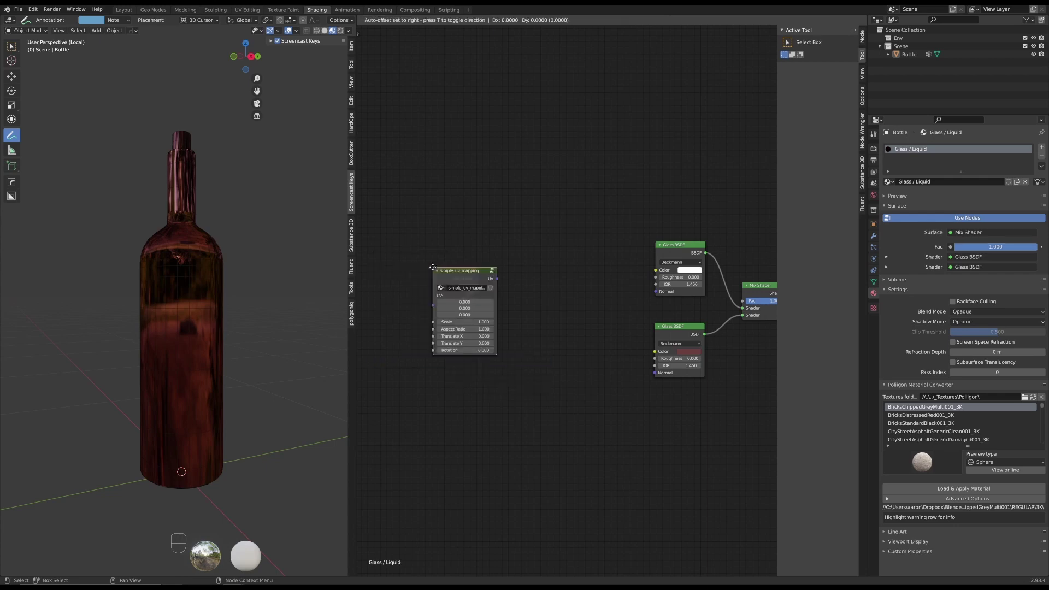
key(x)
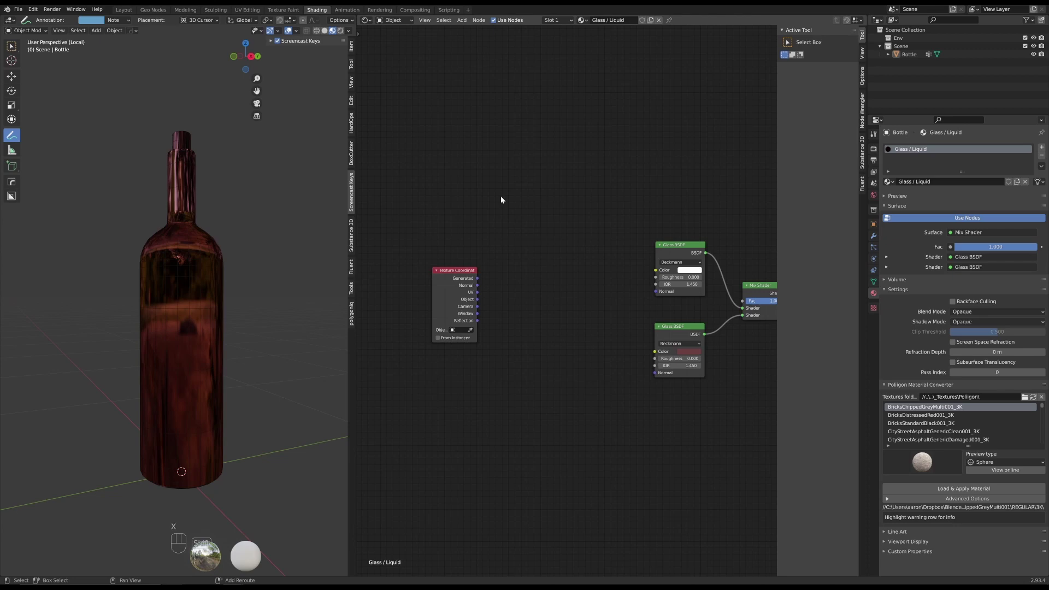
key(shift+a)
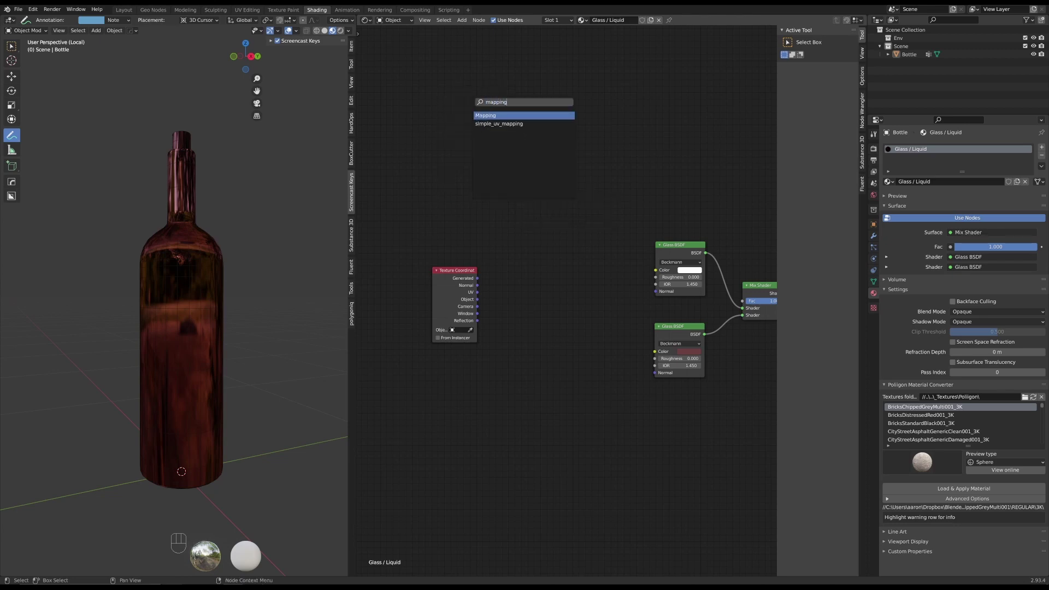
click(469, 273)
click(516, 256)
Link the Generated coordinates into the Mapping node's Vector input
drag(434, 292, 492, 266)
click(500, 250)
click(421, 282)
scroll(up, 3)
middle_click(404, 263)
scroll(up, 3)
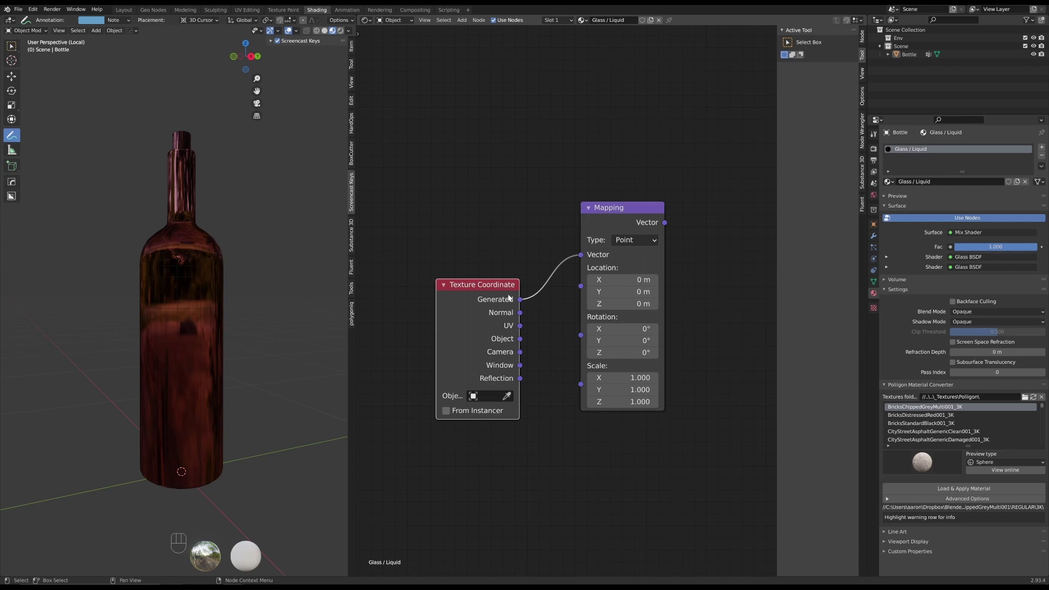
click(492, 288)
click(492, 279)
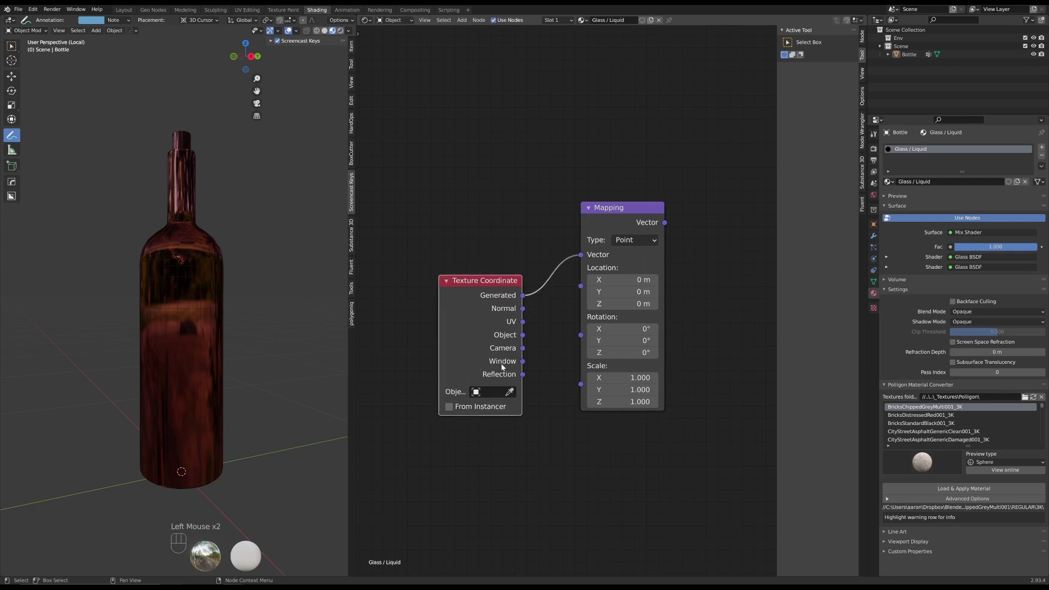
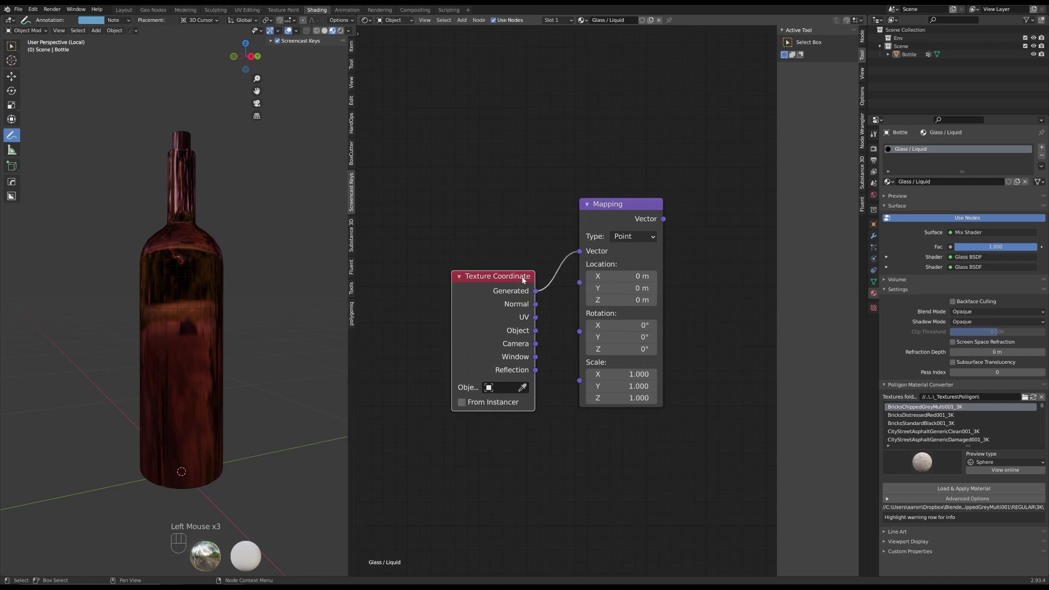
Pan the node editor to bring the glass shaders back into view
drag(518, 280, 529, 305)
scroll(down, 3)
scroll(down, 3)
middle_click(615, 194)
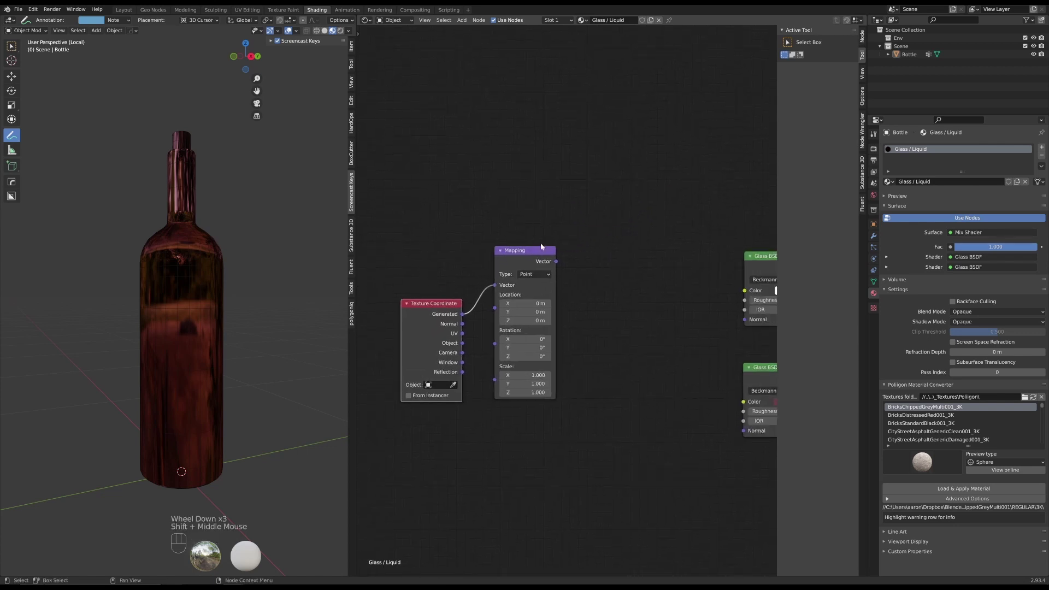
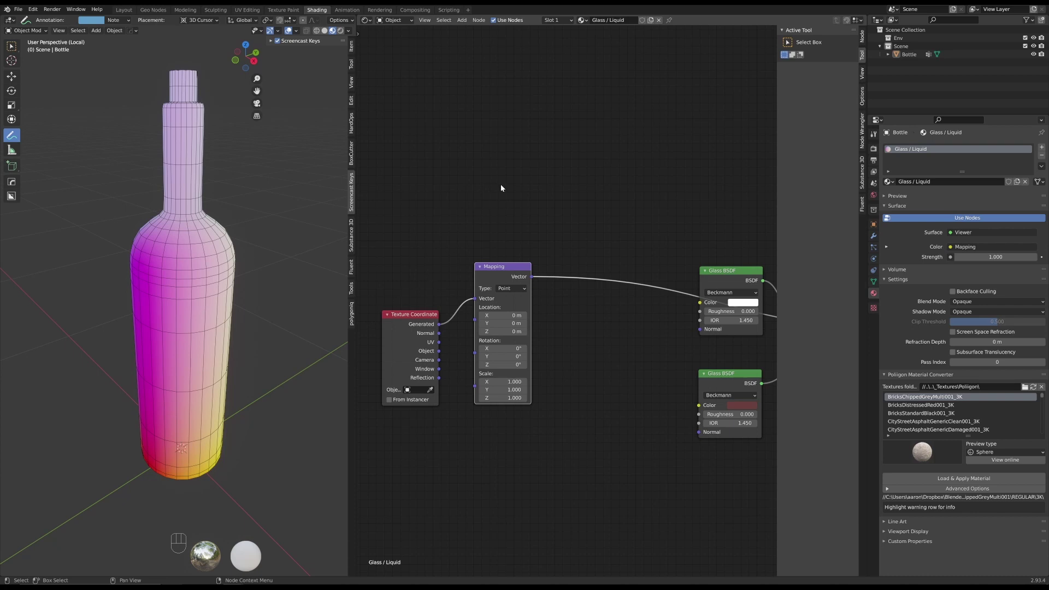
Add a Separate XYZ node and place it above the Mapping node
key(ctrl+shift+a)
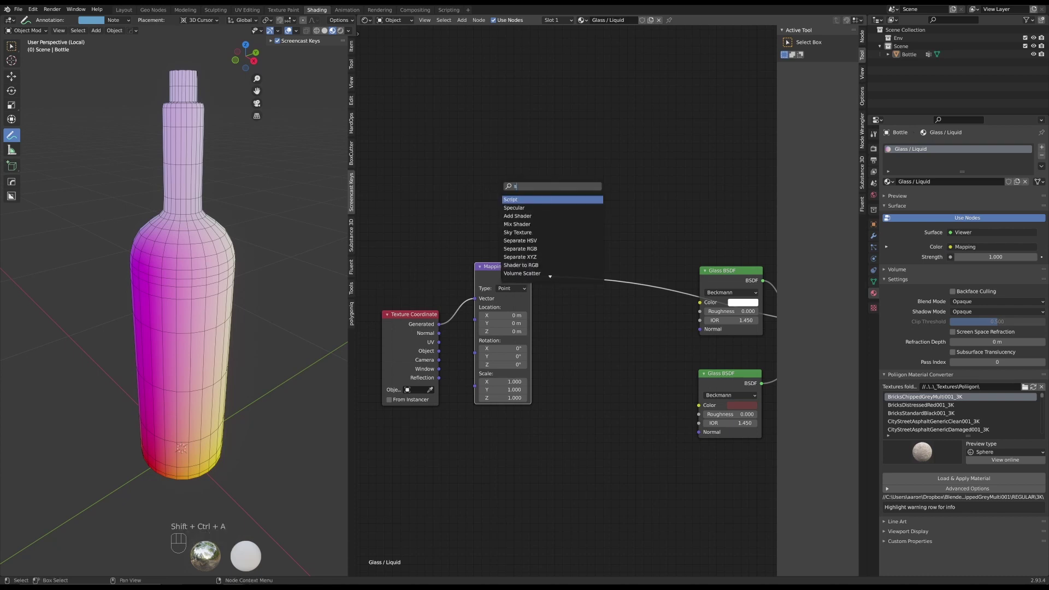
key(BackSpace)
key(Down)
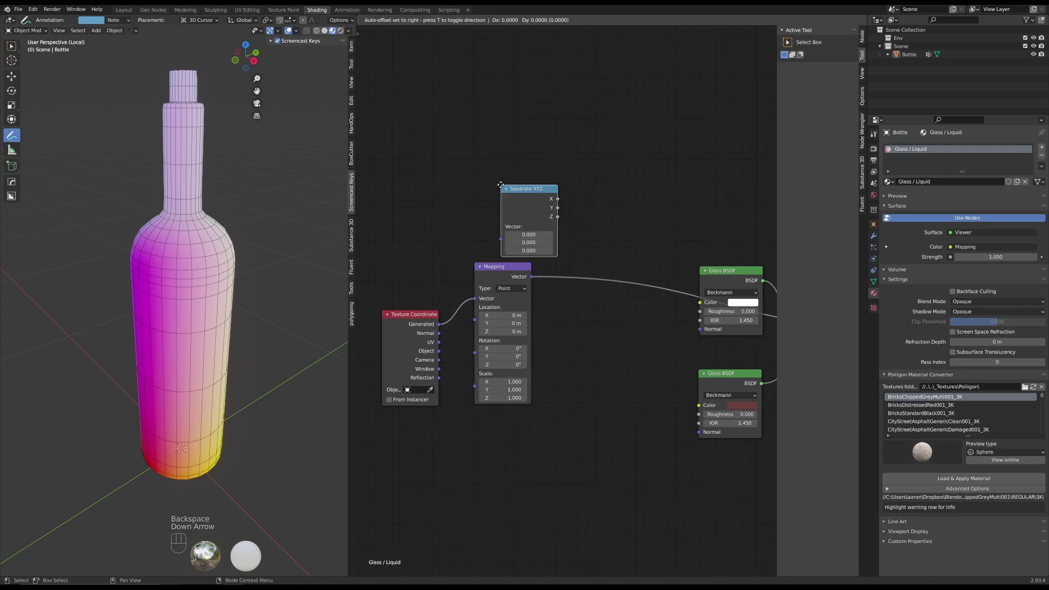
scroll(up, 3)
click(577, 162)
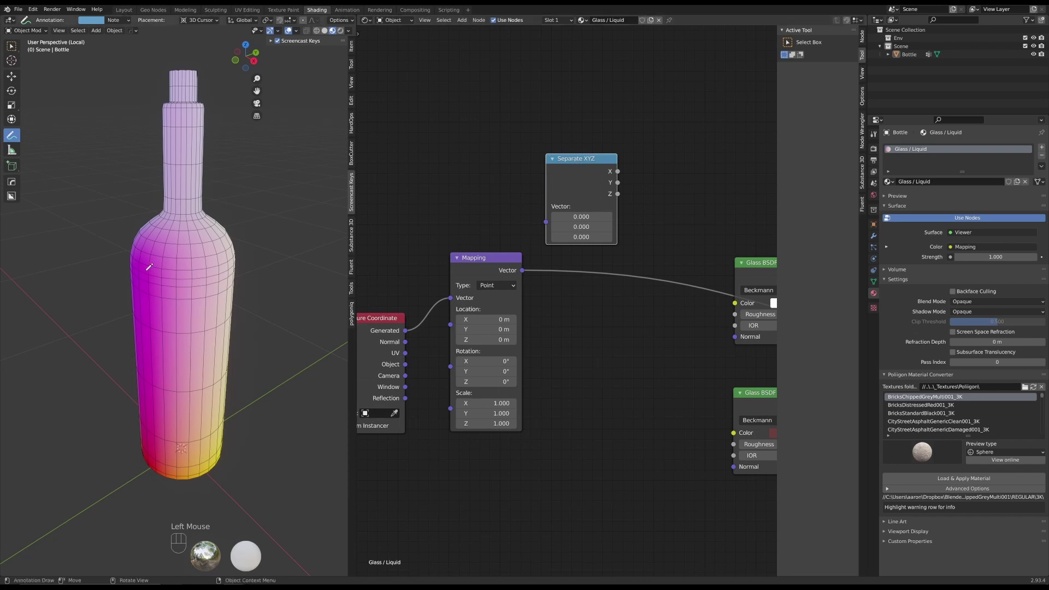
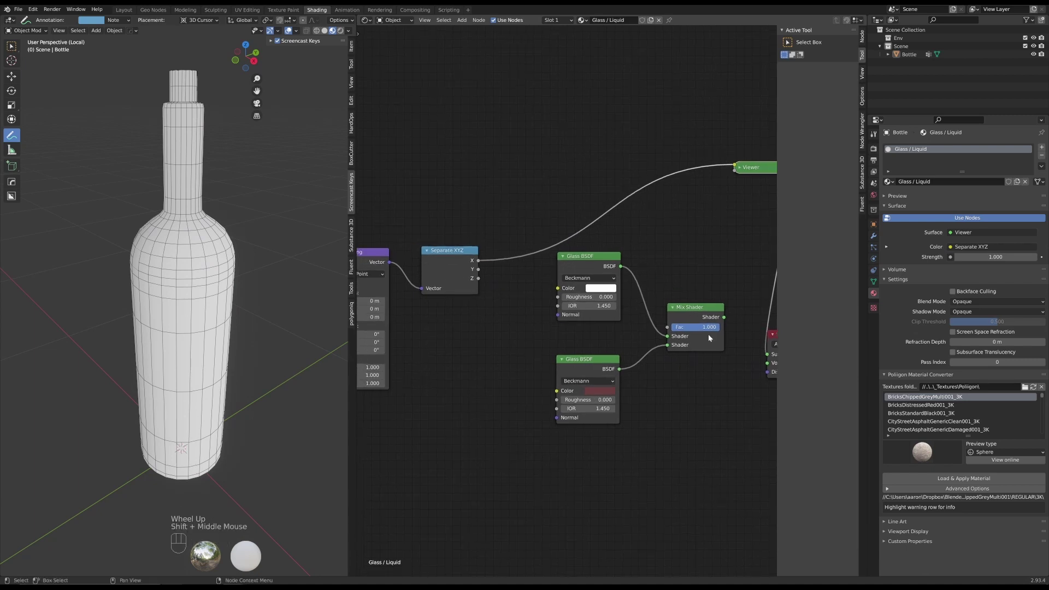
Preview the Separate XYZ Z component on the bottle, then the mixed glass shader
click(450, 252)
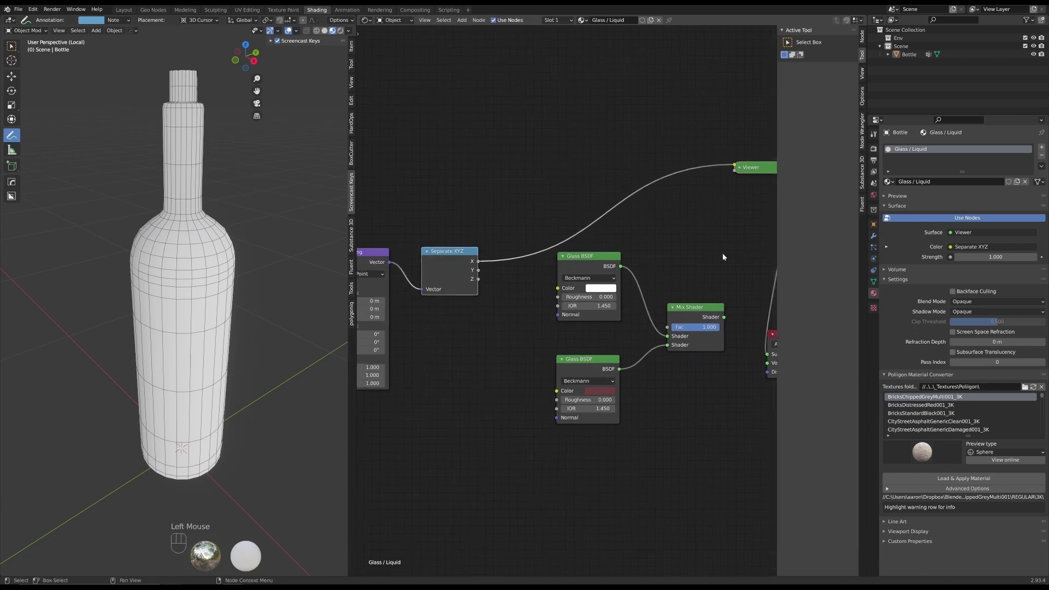
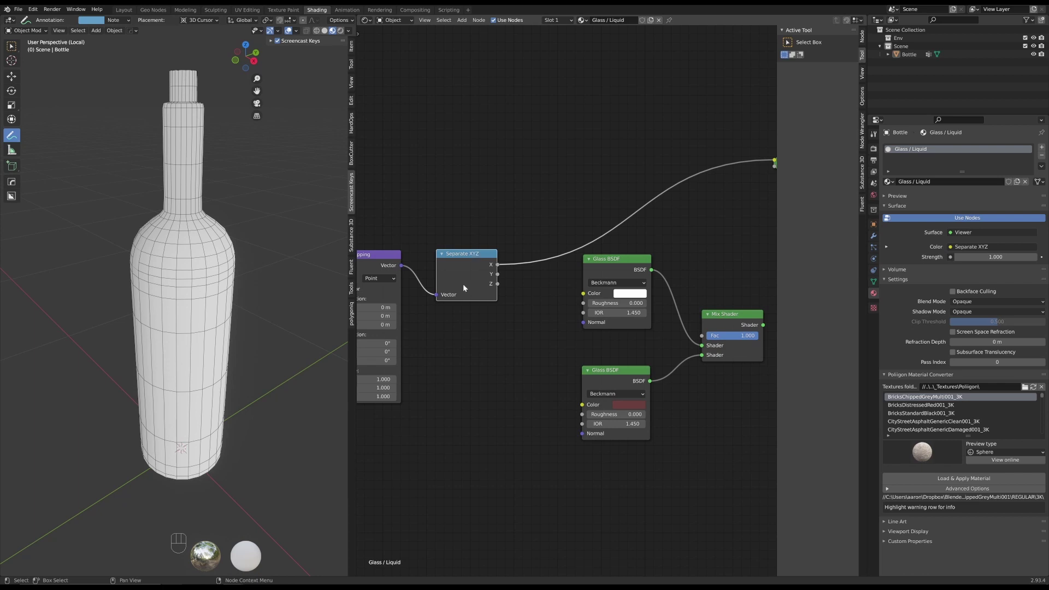
click(473, 254)
click(479, 256)
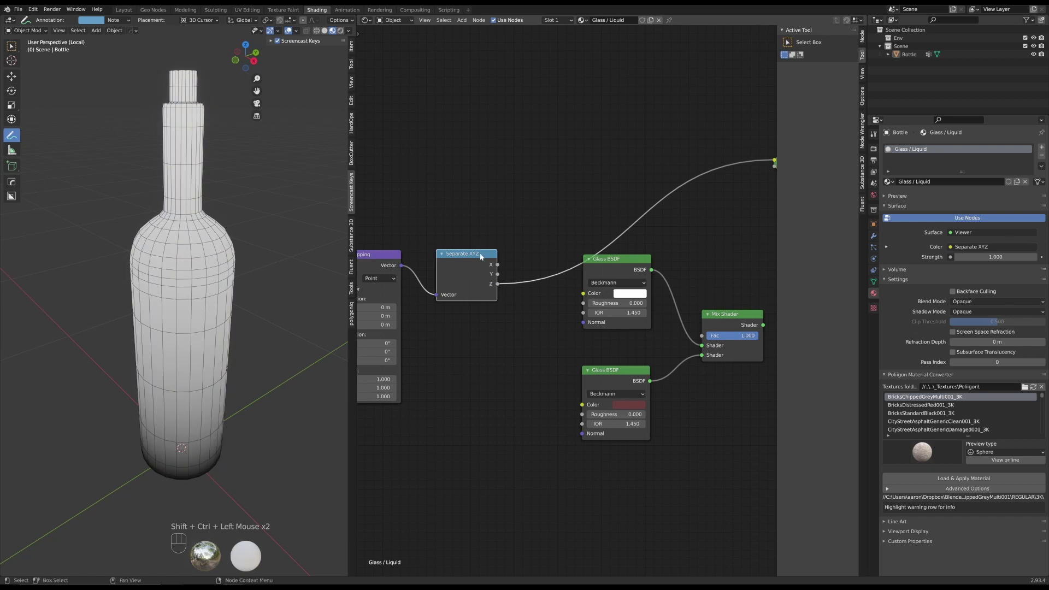
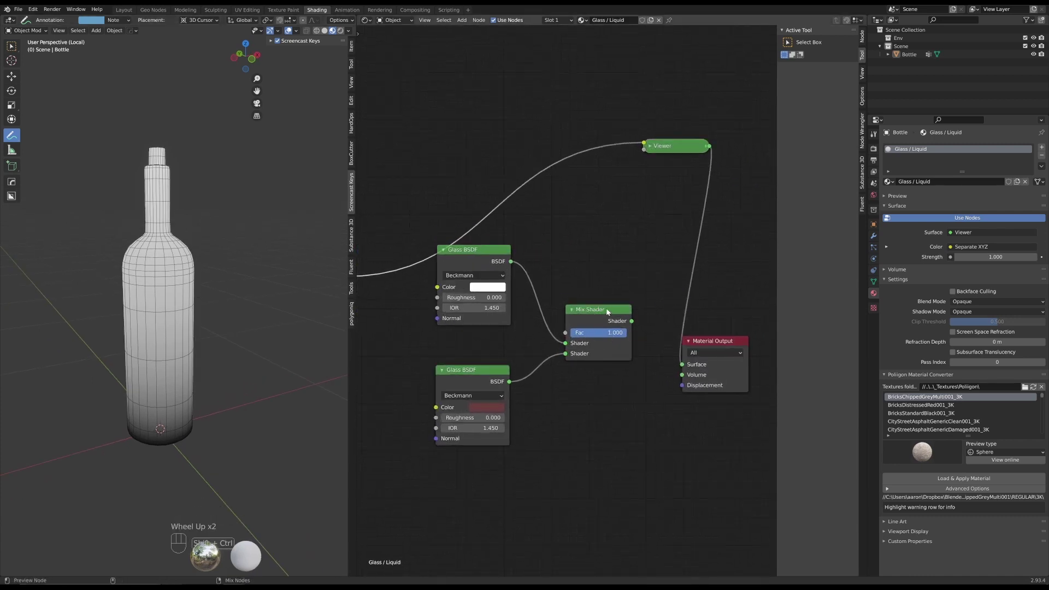
click(609, 311)
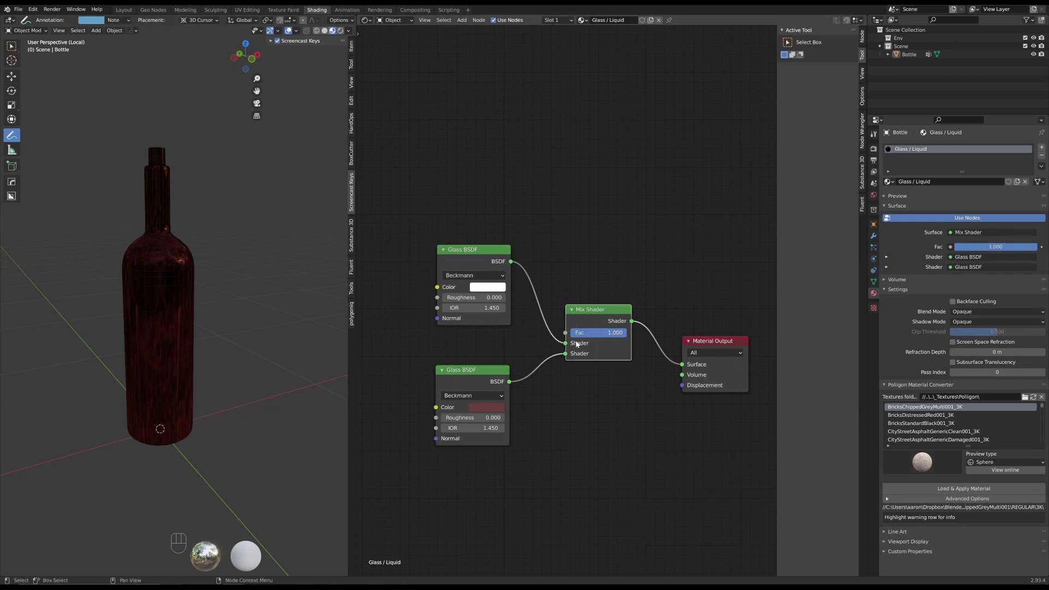
Reframe the node tree around Separate XYZ and the glass shaders
middle_click(413, 309)
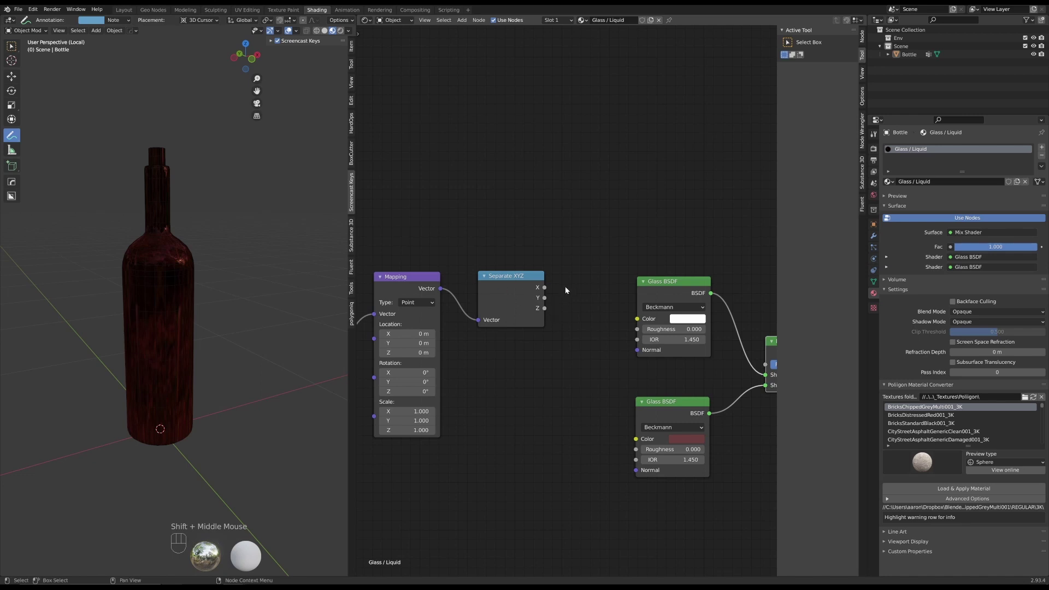
drag(615, 245, 439, 233)
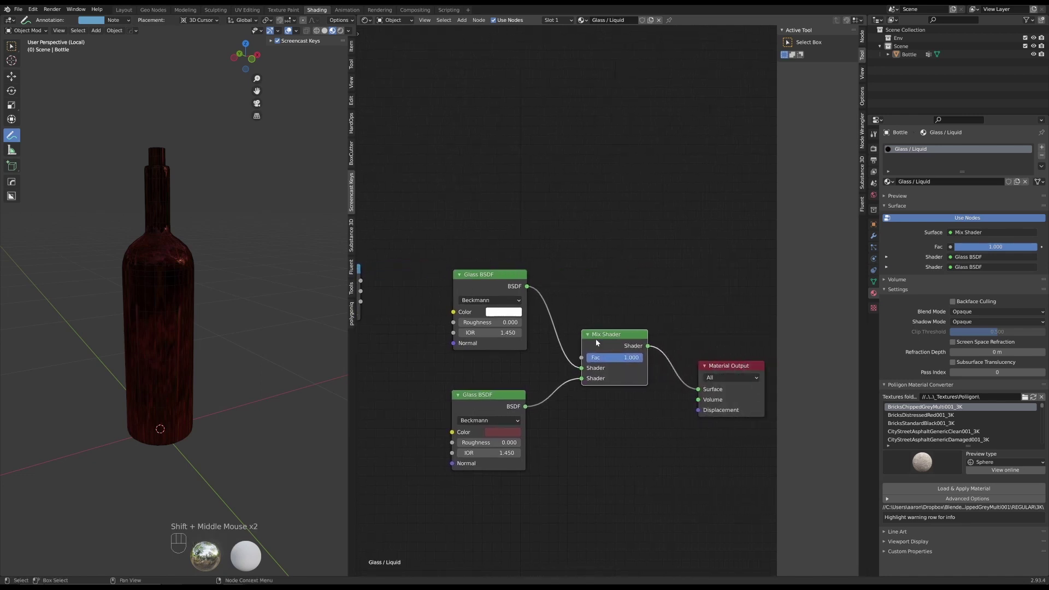
drag(642, 361, 583, 346)
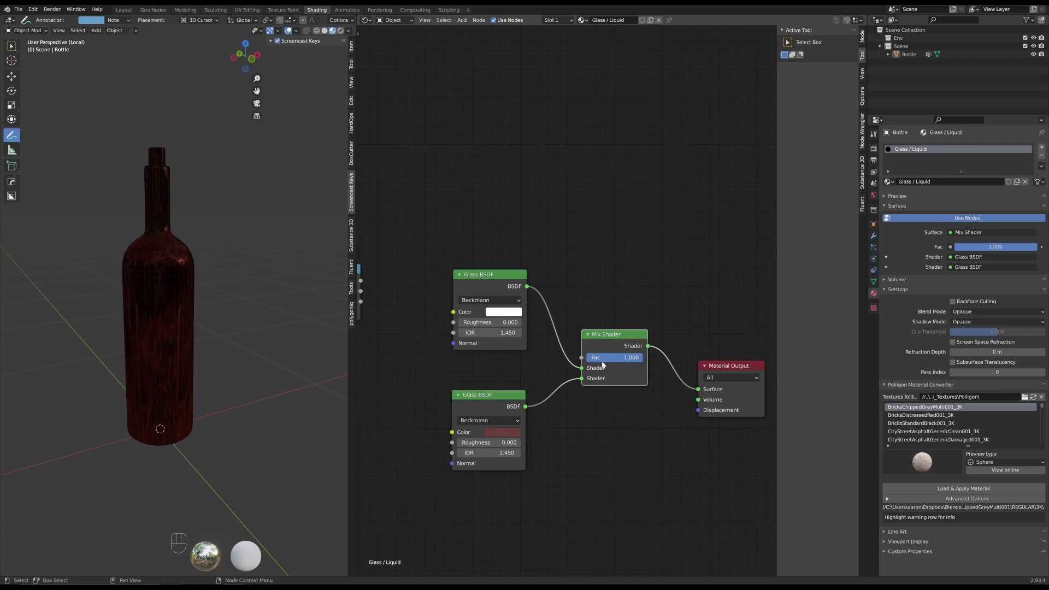
scroll(down, 3)
middle_click(490, 228)
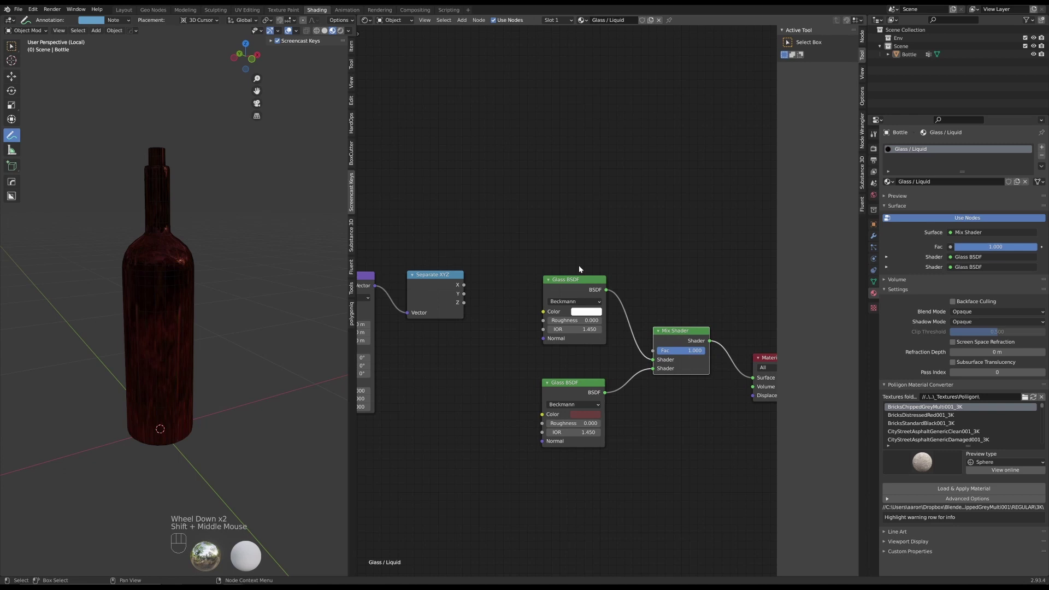
scroll(down, 3)
middle_click(501, 232)
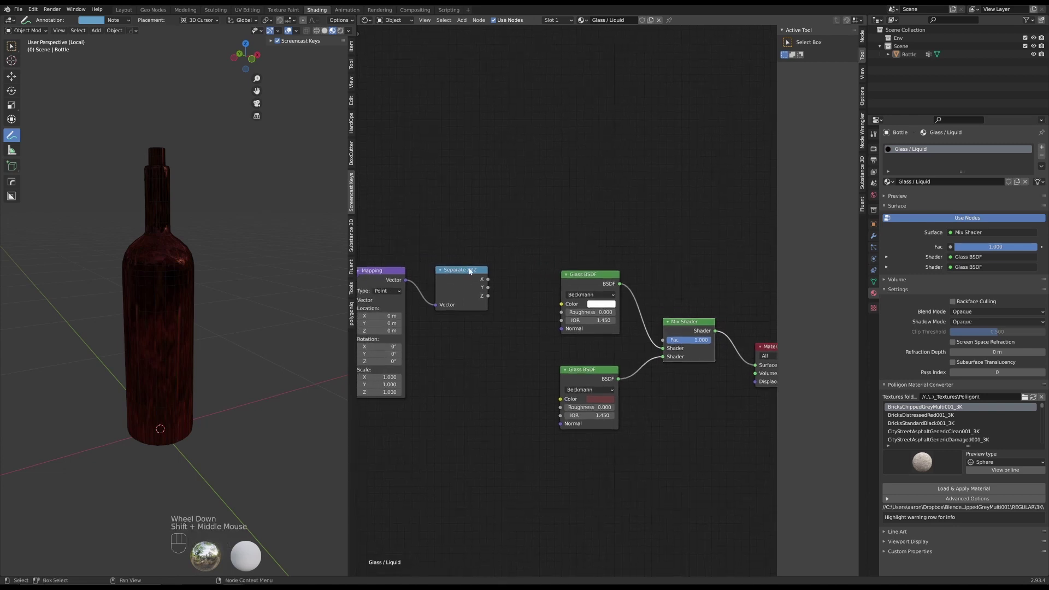
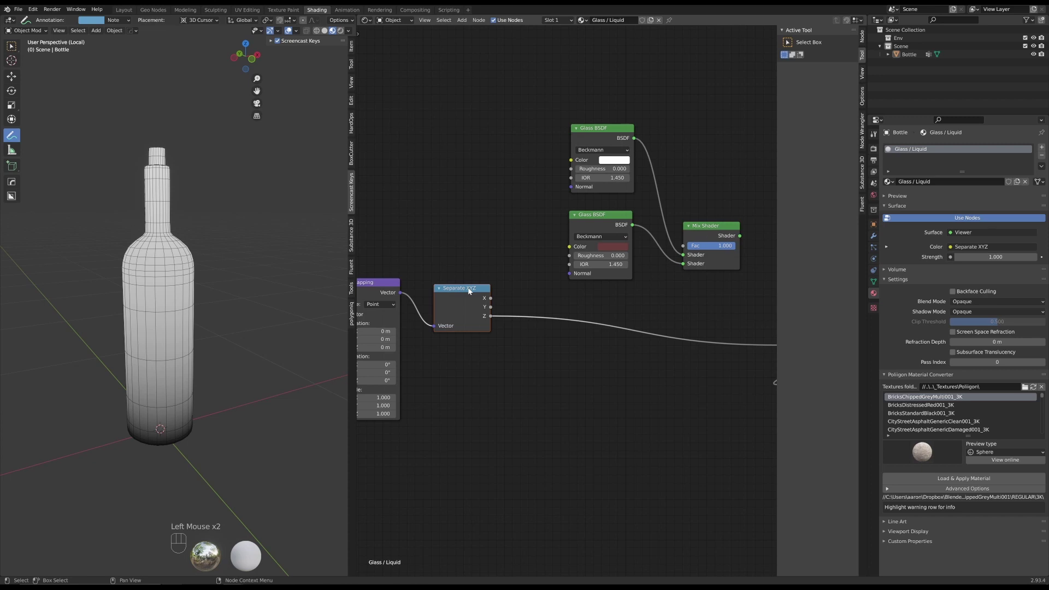
scroll(up, 3)
middle_click(545, 340)
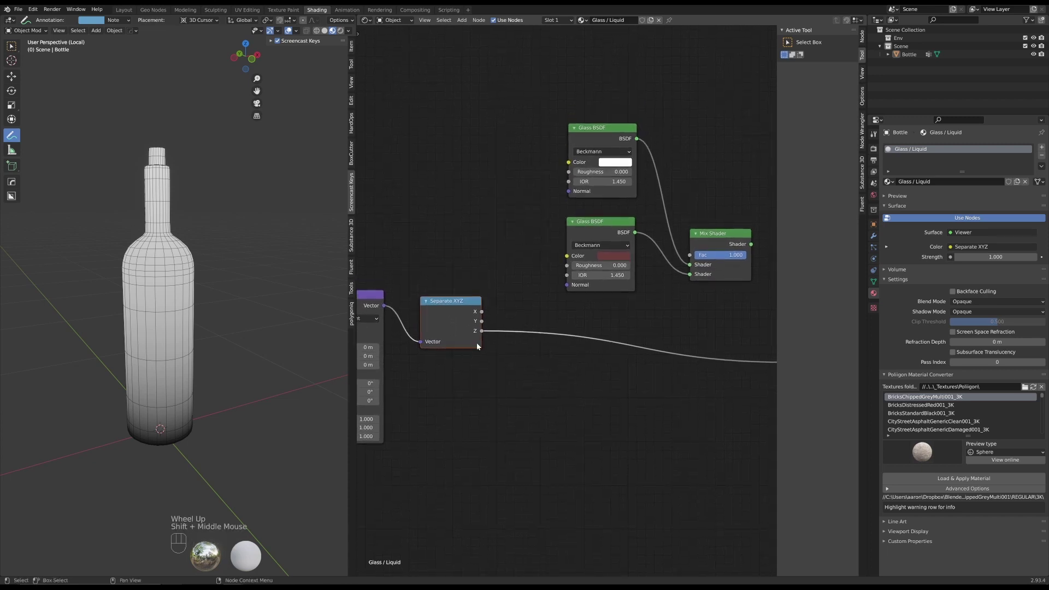
scroll(up, 3)
middle_click(533, 357)
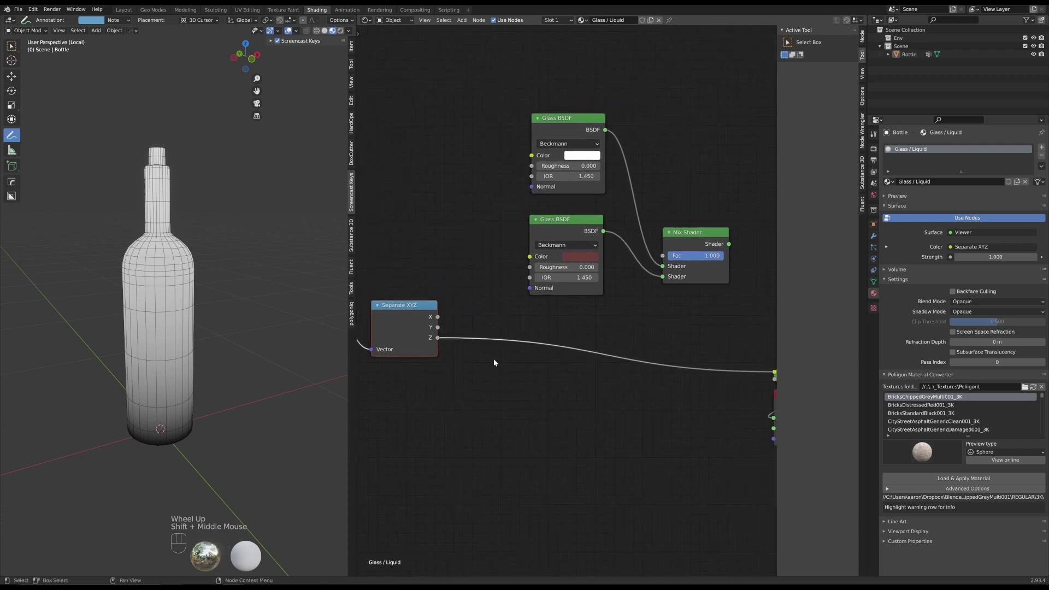
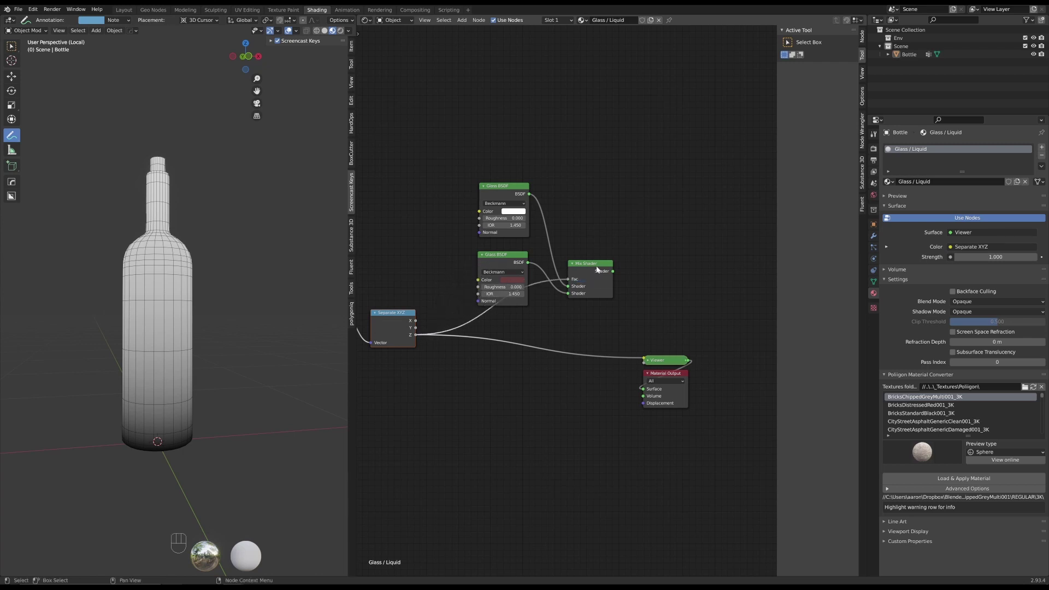
Preview the Mix Shader on the bottle, blending both glass shaders by height
click(600, 266)
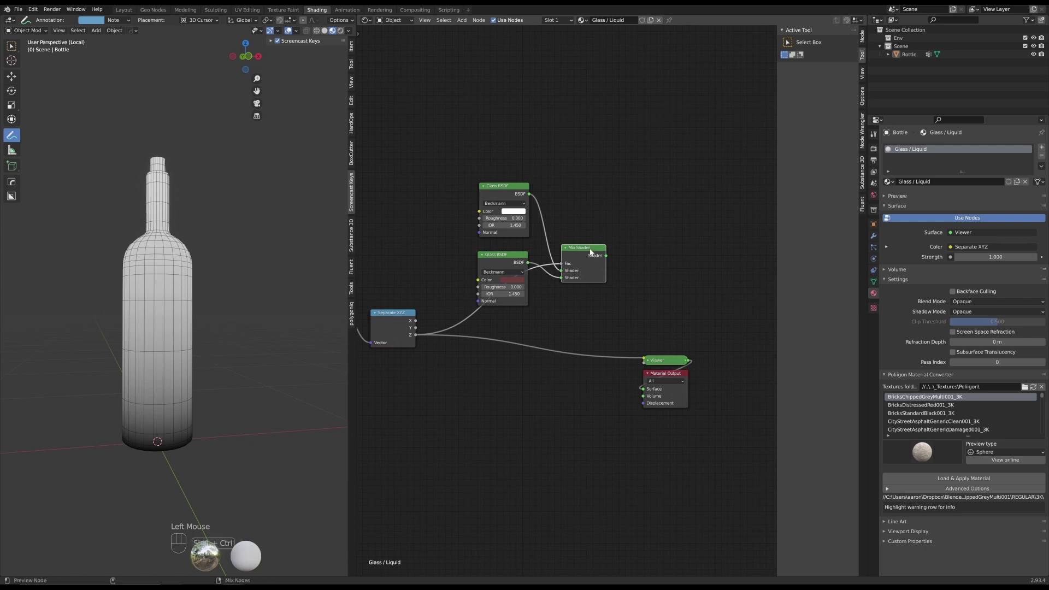
click(582, 253)
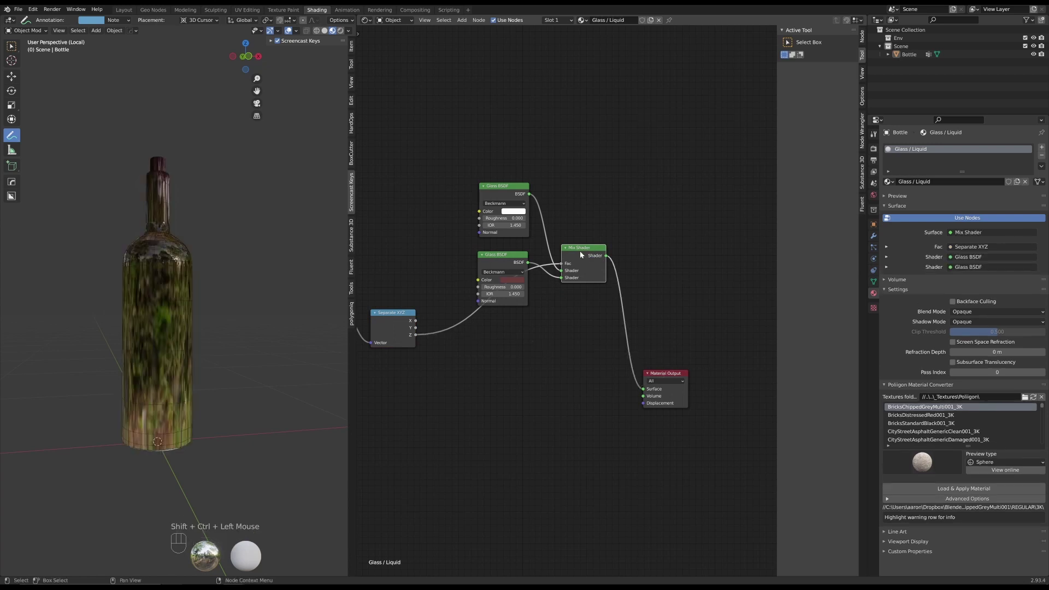
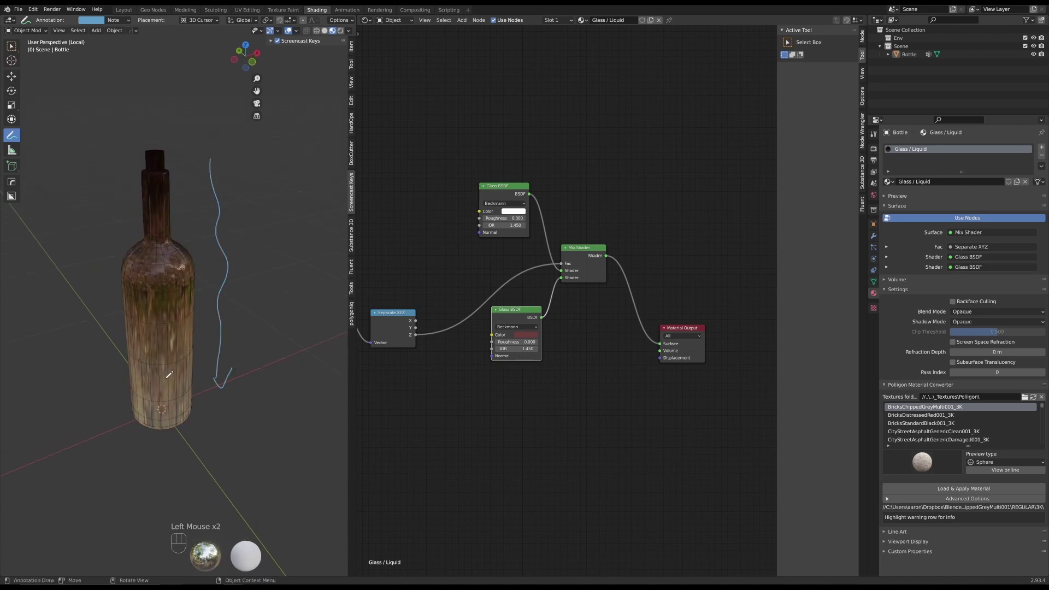
click(509, 187)
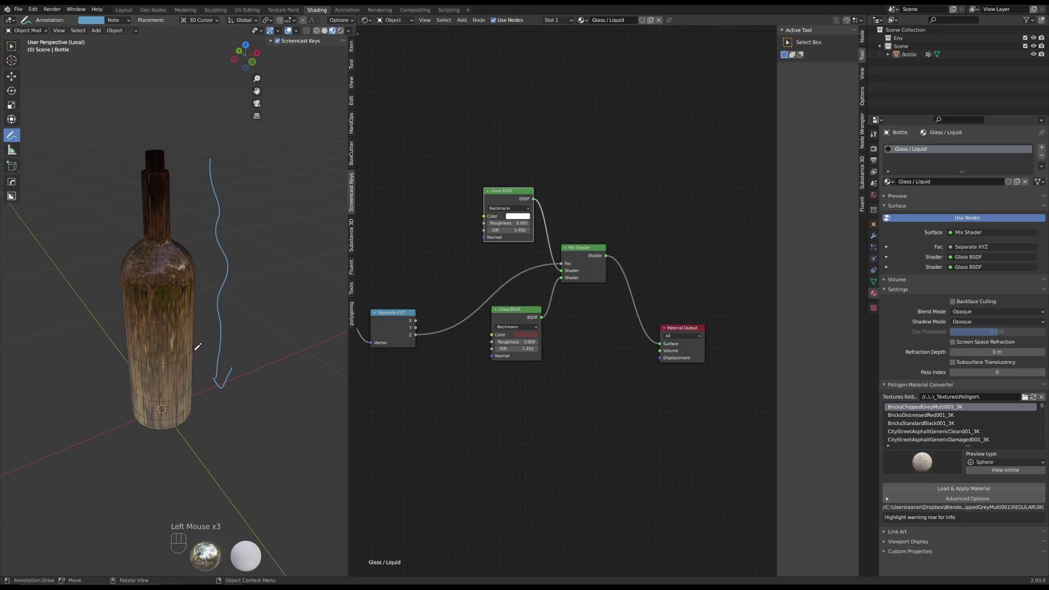
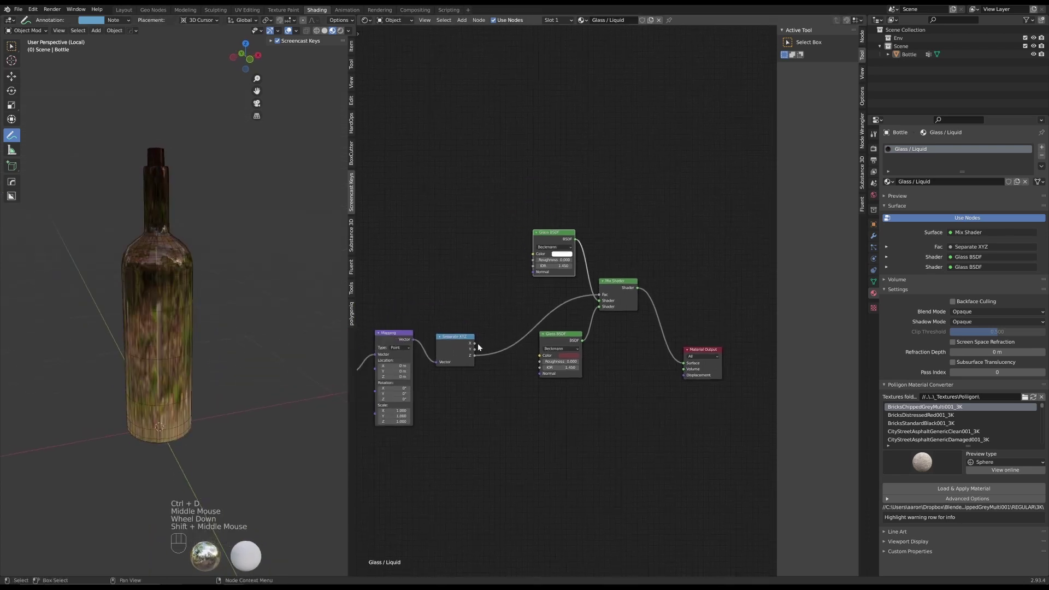
Preview Separate XYZ on the bottle again and move the red glass shader lower
click(457, 337)
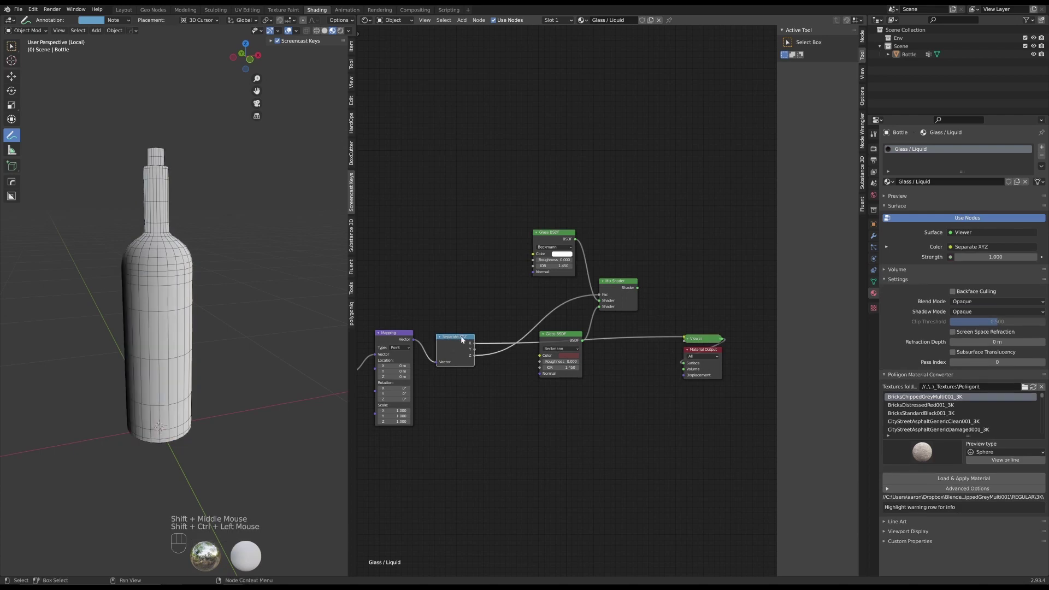
drag(568, 338, 423, 339)
double_click(466, 340)
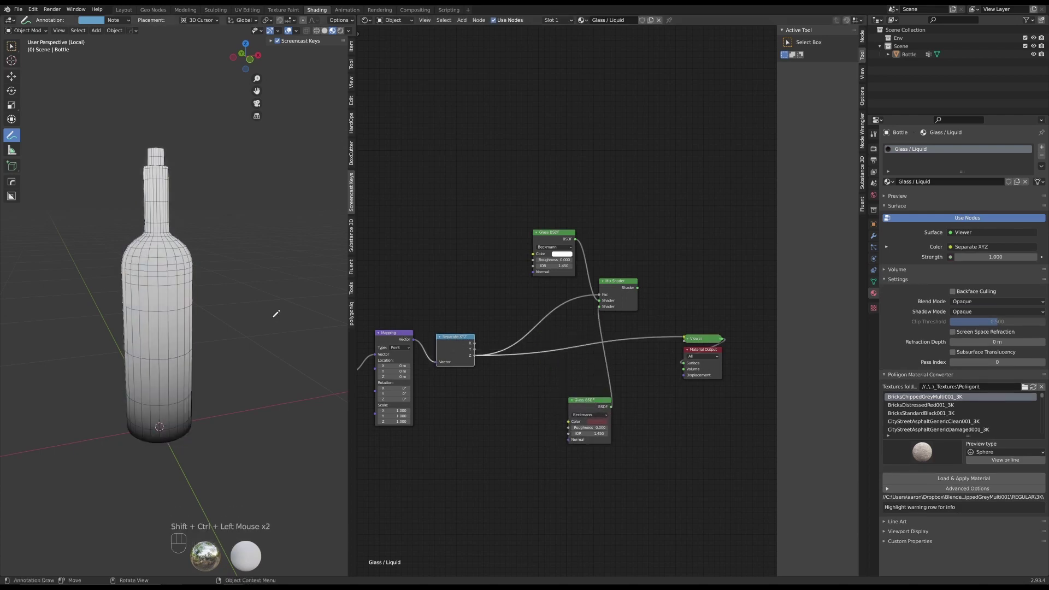
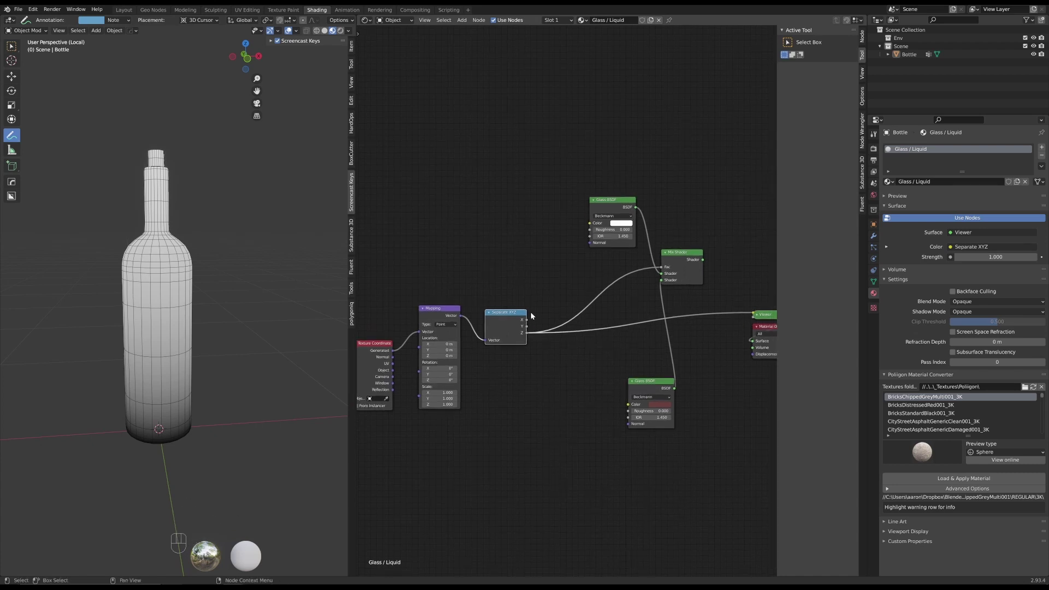
Add a Less Than math node at threshold 0.52 on Z driving the Mix Shader factor
click(533, 435)
key(ctrl+shift+a)
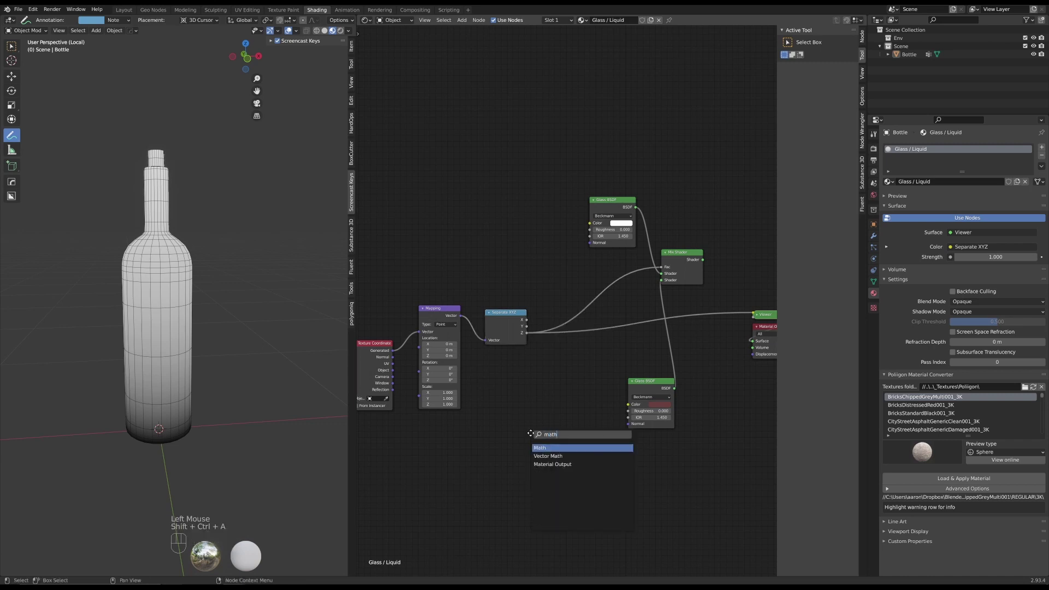
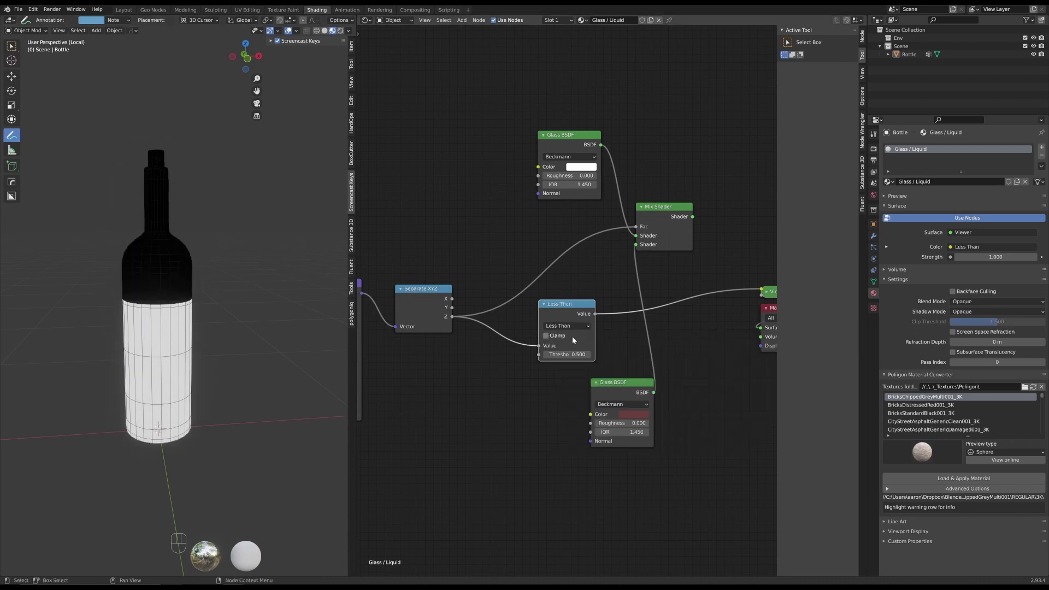
click(586, 307)
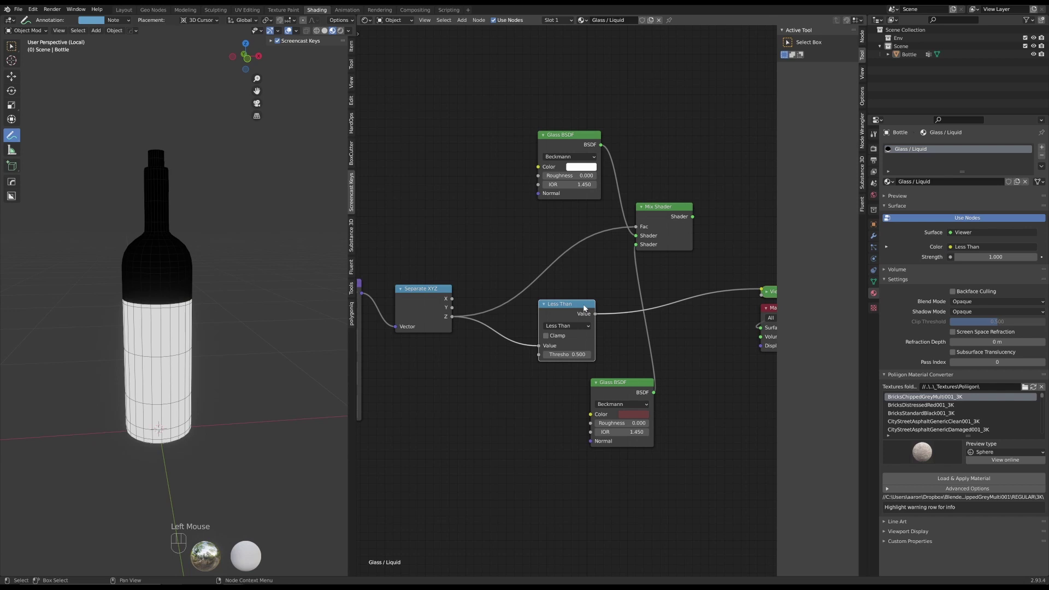
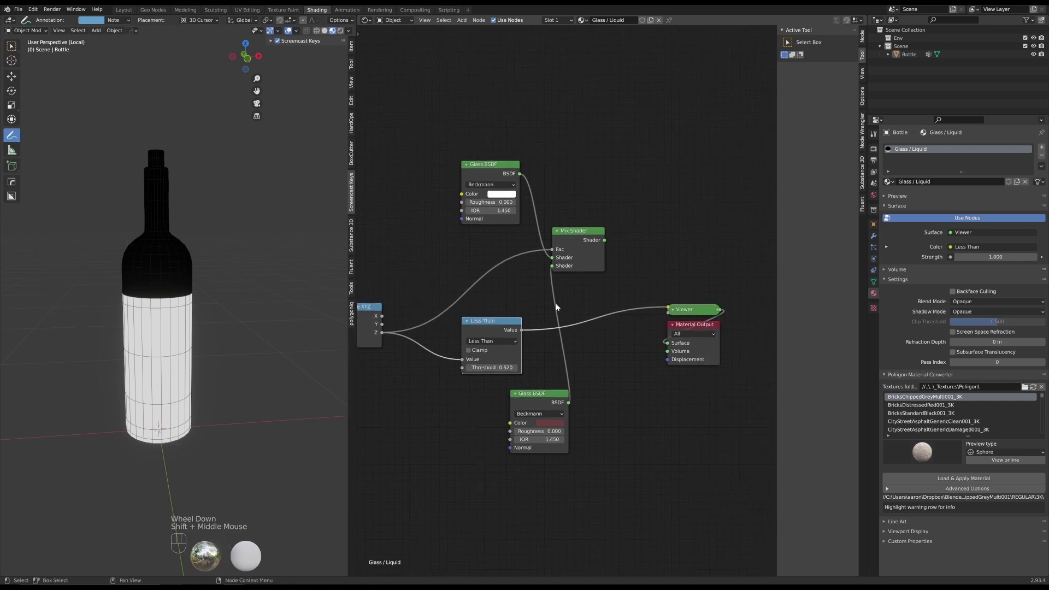
drag(514, 323, 505, 337)
drag(510, 338, 556, 251)
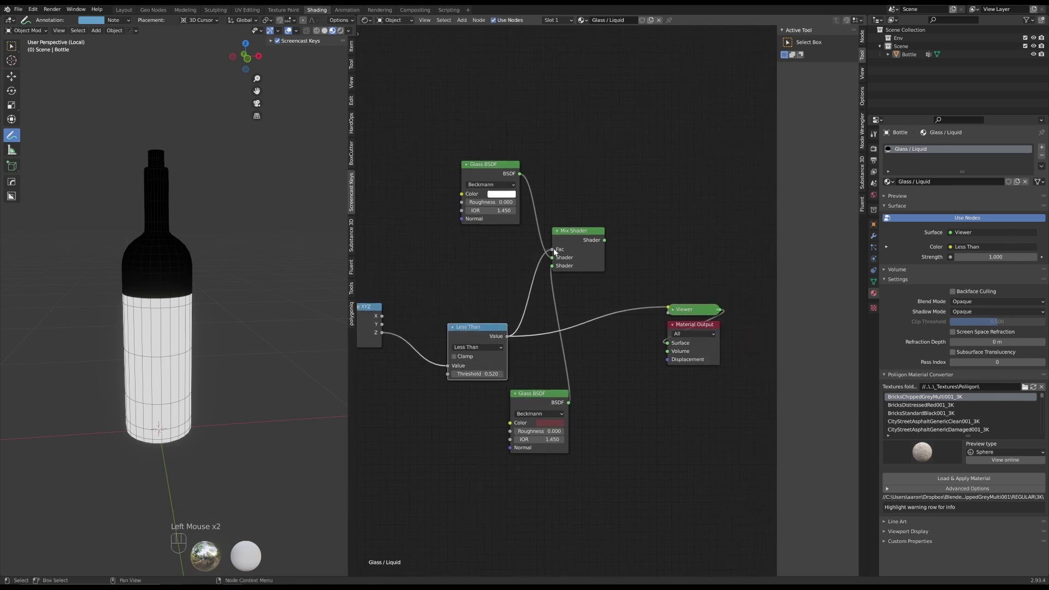
Preview the glass-over-liquid mix on the bottle and tidy around the red glass shader
click(581, 233)
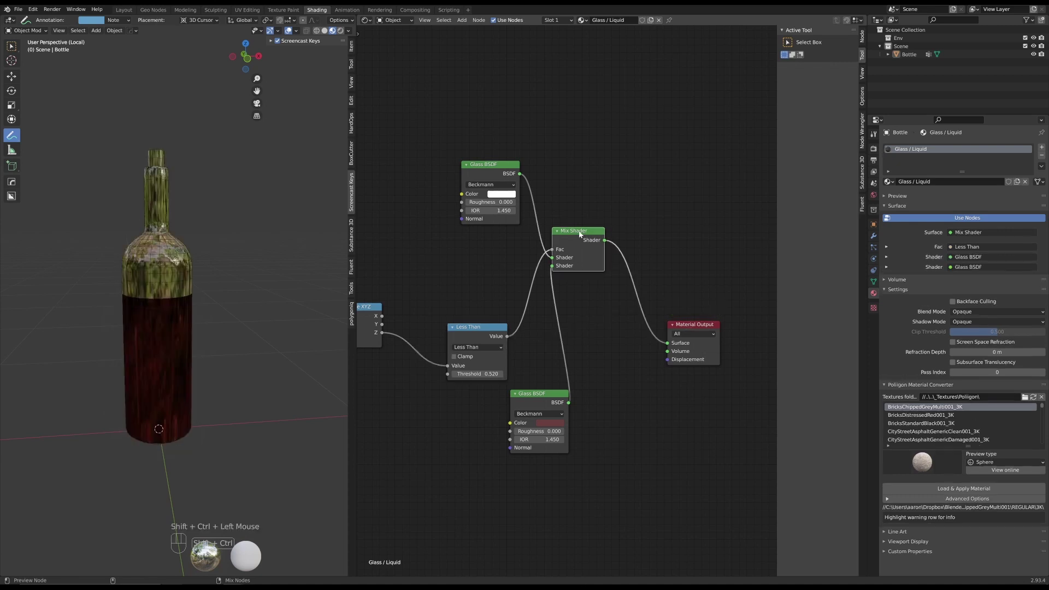
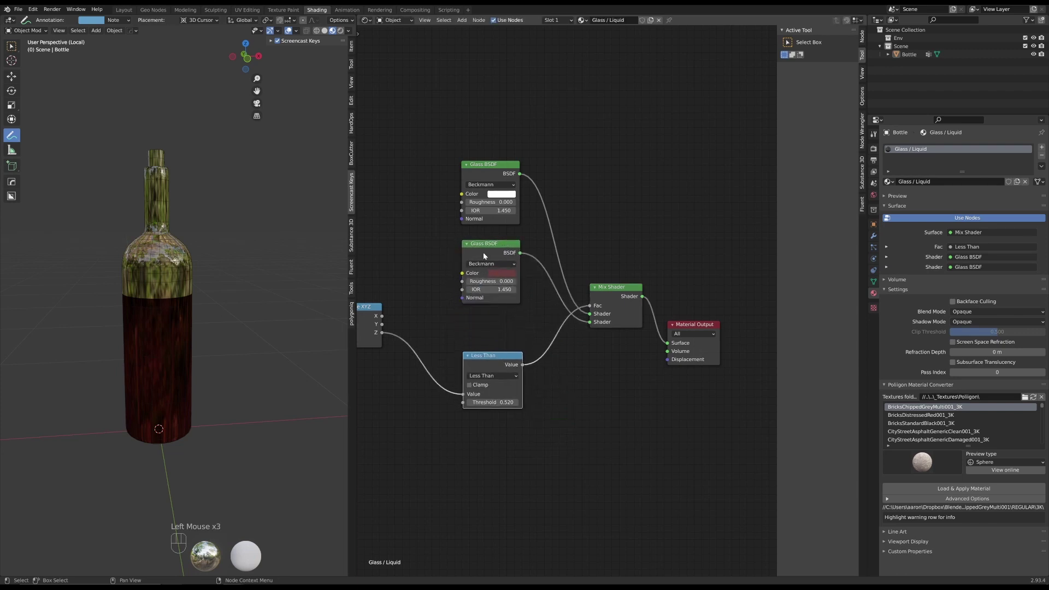
click(493, 243)
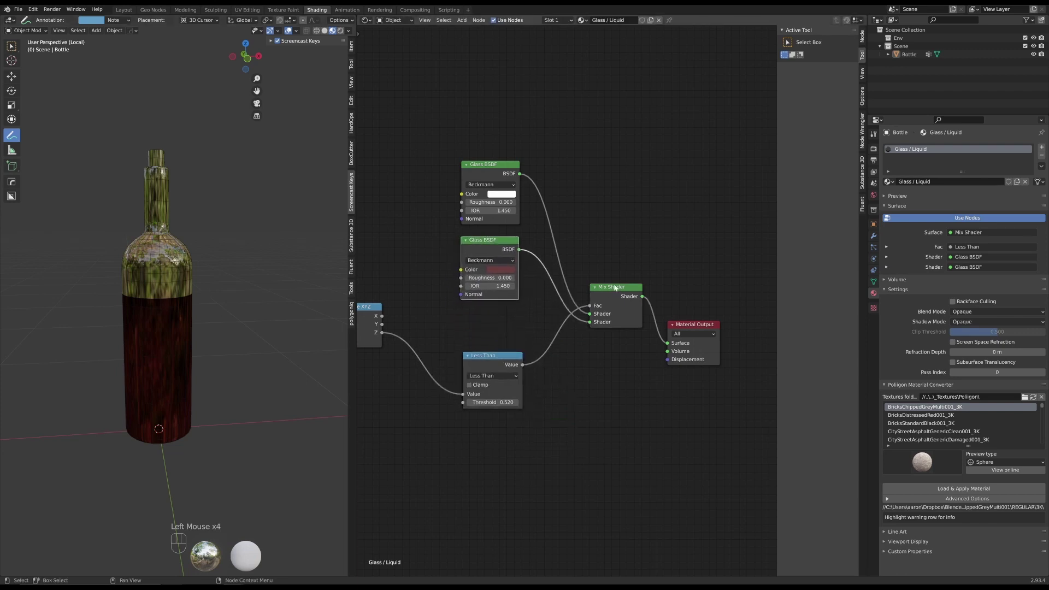
scroll(down, 3)
scroll(up, 3)
middle_click(488, 319)
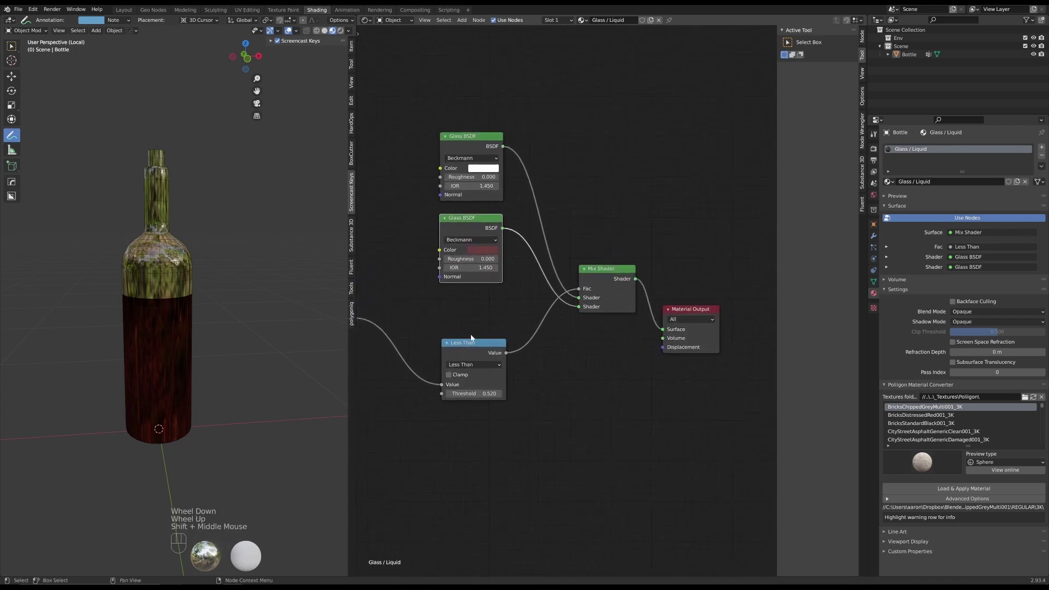
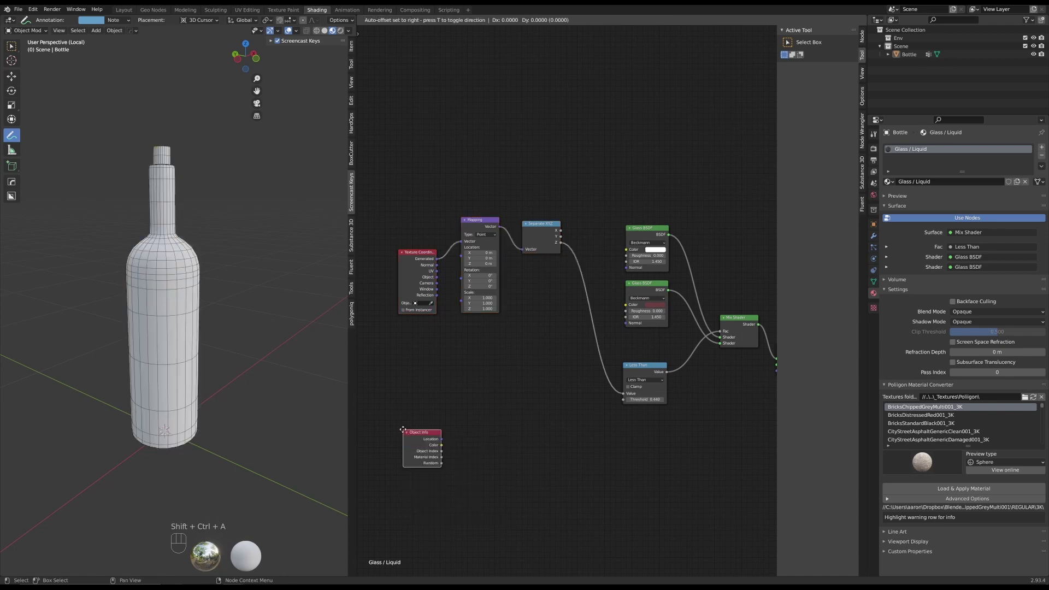
Link Object Info's Random output into the Less Than node's Threshold input
scroll(up, 3)
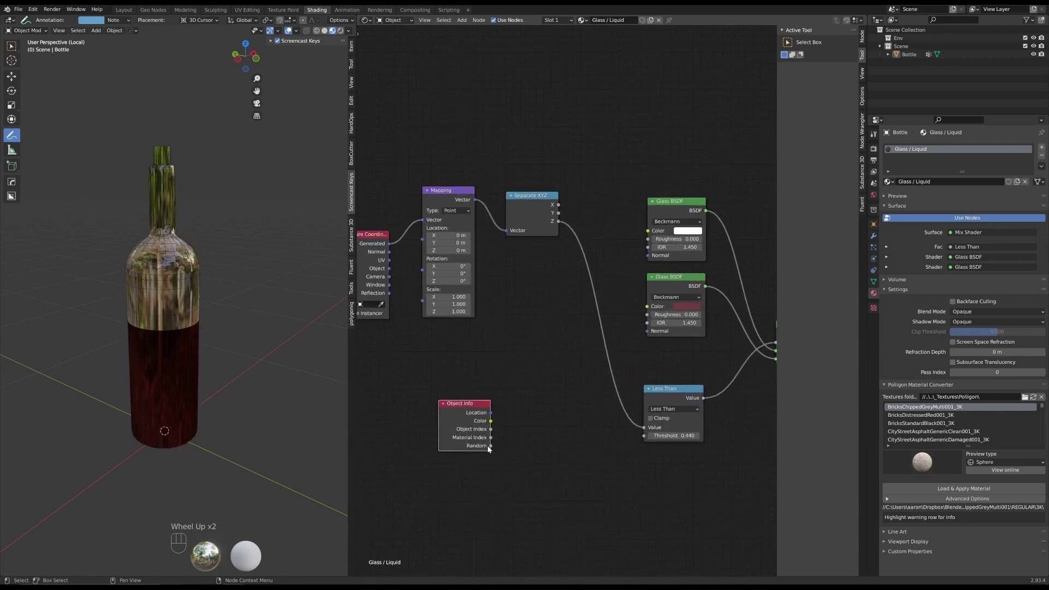
click(474, 407)
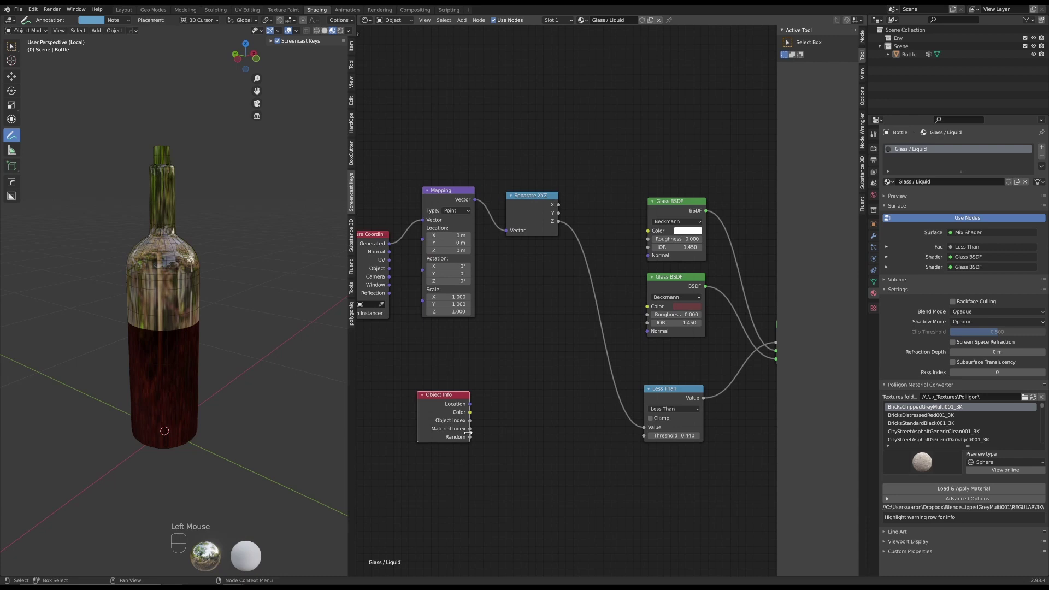
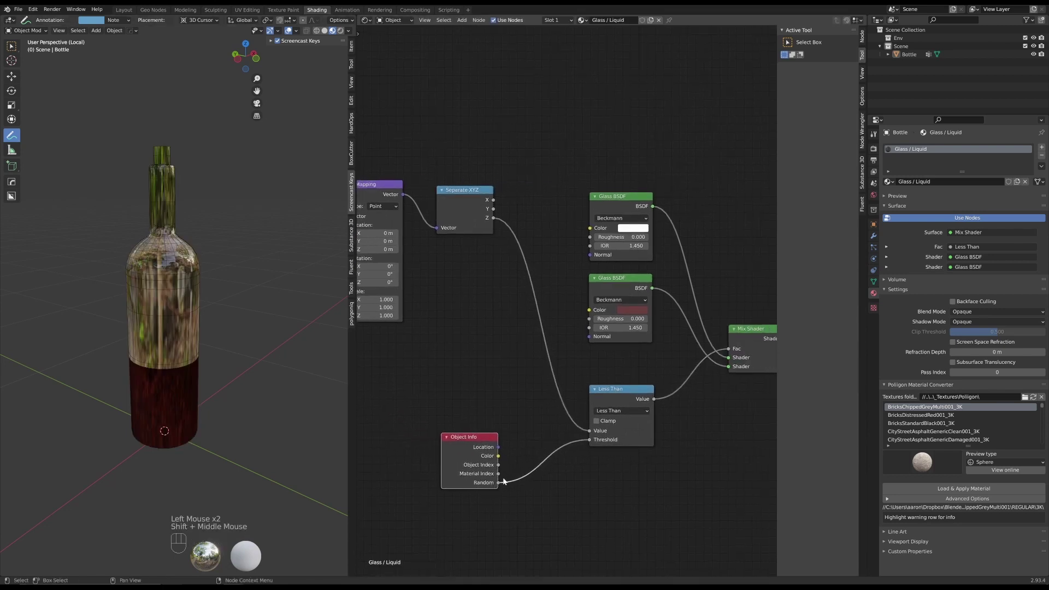
click(624, 391)
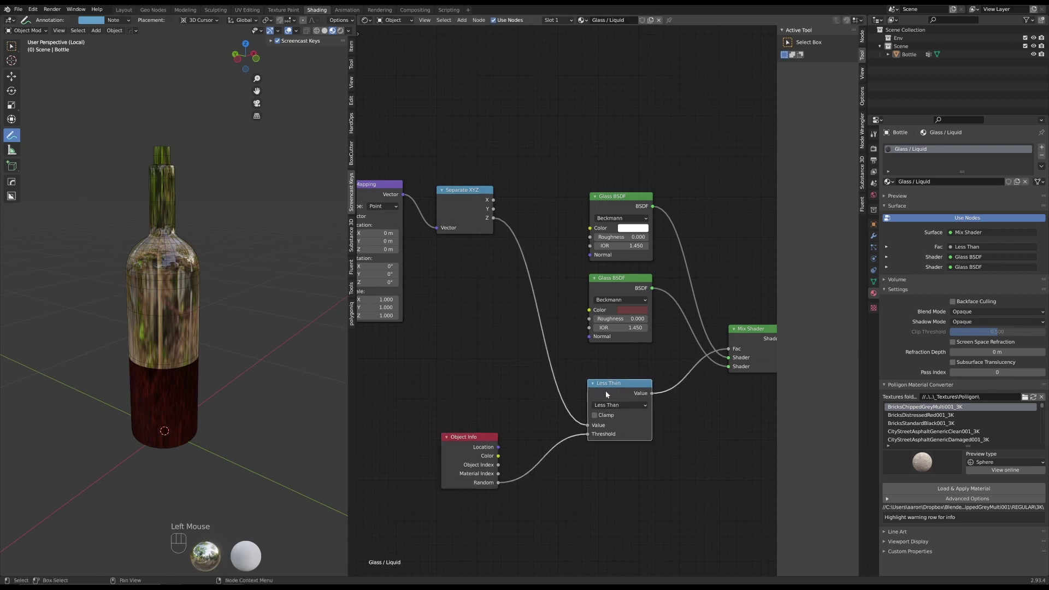
click(622, 386)
scroll(down, 3)
middle_click(673, 402)
scroll(up, 3)
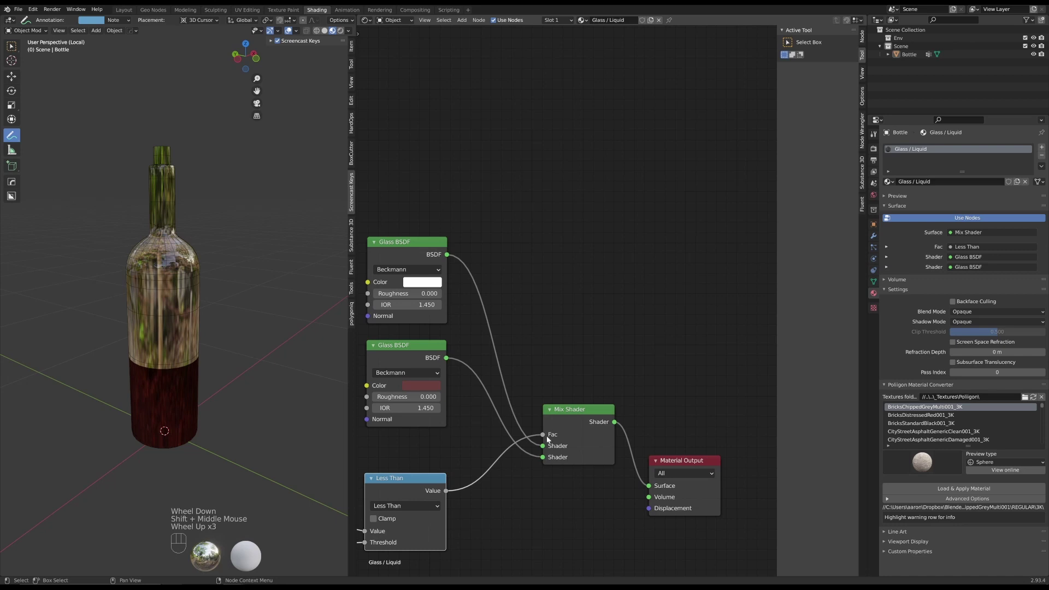
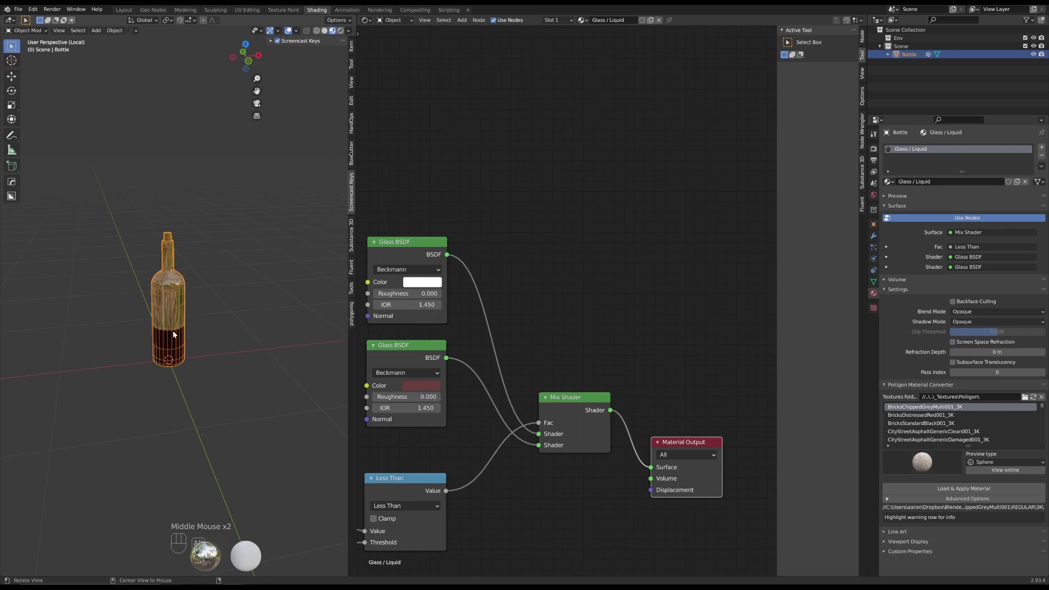
Duplicate the bottle repeatedly along X to form a row of four bottles
key(alt+d)
key(alt+d)
scroll(up, 3)
drag(264, 329, 202, 336)
key(alt+d)
scroll(down, 3)
drag(219, 325, 210, 312)
scroll(up, 3)
click(176, 210)
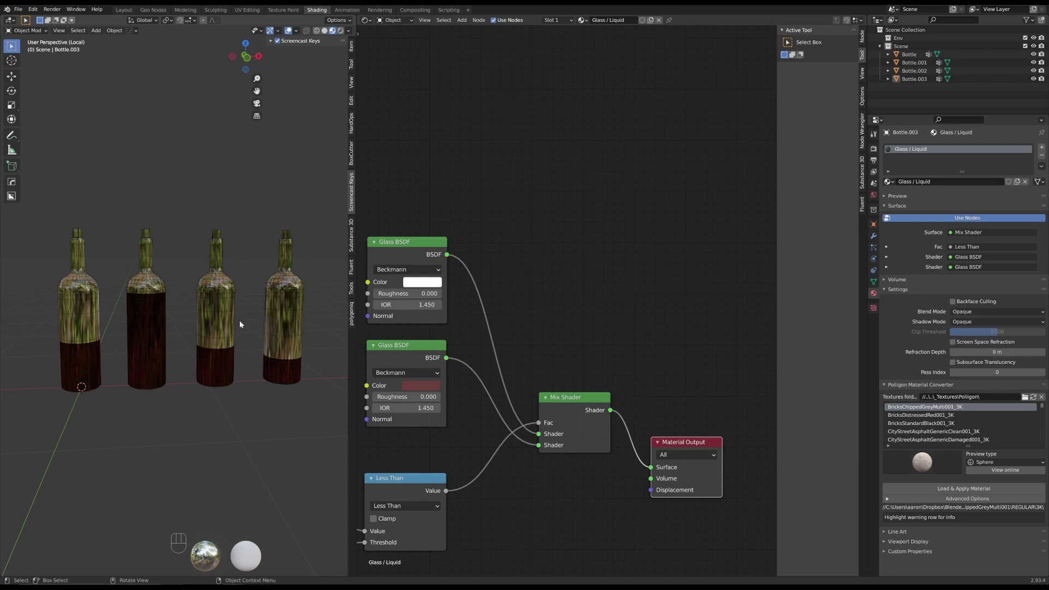
Reframe the 3D viewport to show the whole bottle row with differing liquid levels
scroll(down, 3)
scroll(down, 3)
scroll(down, 3)
middle_click(253, 287)
scroll(down, 3)
middle_click(447, 390)
click(703, 325)
Tidy the node layout by moving the Object Info node aside and widen the 3D view area
click(480, 464)
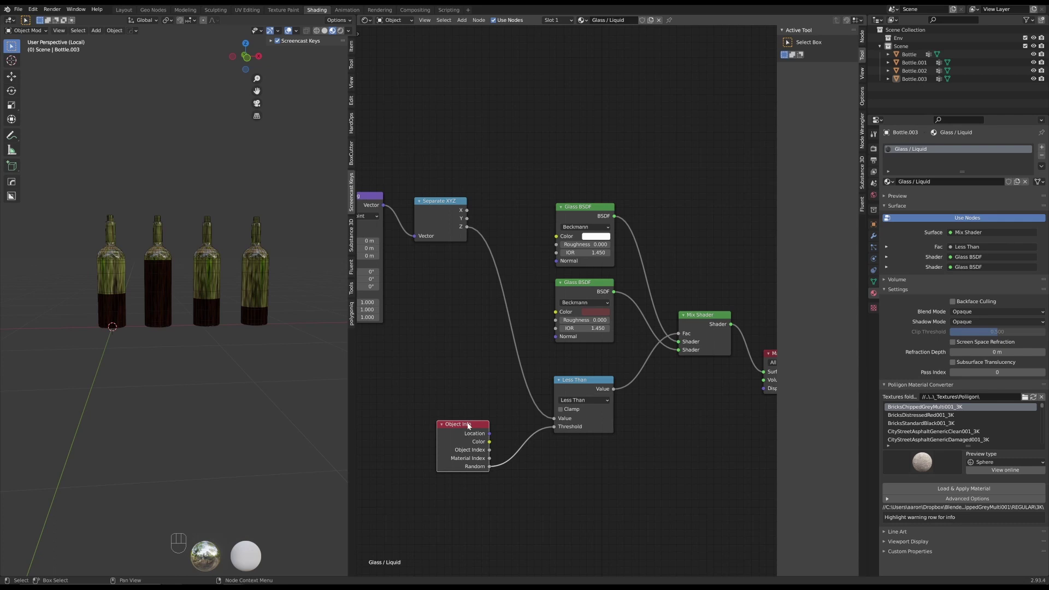
scroll(down, 3)
middle_click(686, 266)
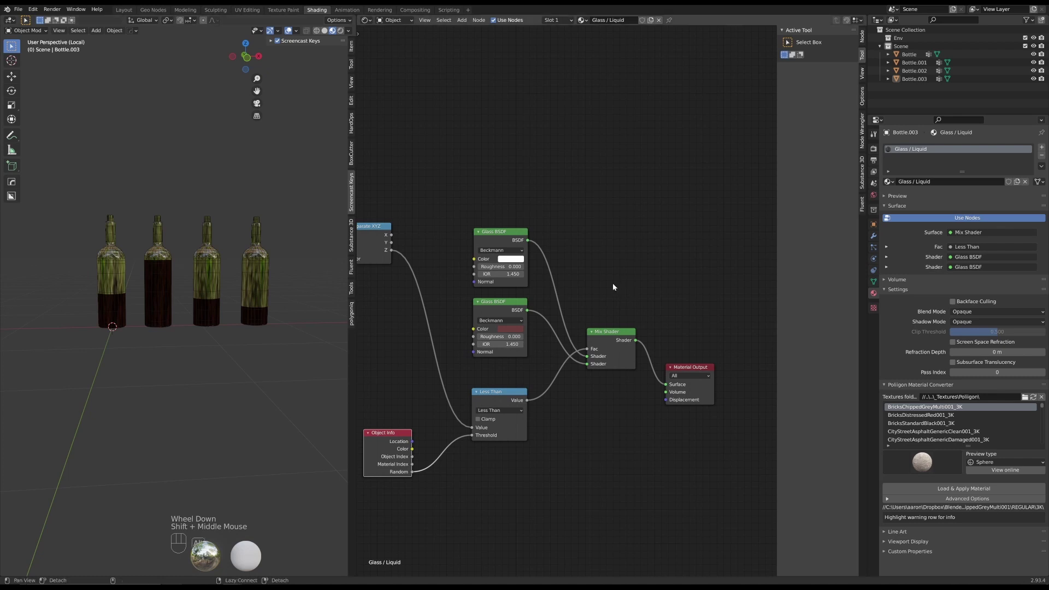
middle_click(600, 278)
middle_click(191, 347)
drag(199, 356, 214, 363)
scroll(up, 3)
drag(210, 322, 187, 317)
click(193, 313)
scroll(down, 3)
middle_click(481, 199)
scroll(down, 3)
scroll(up, 3)
drag(168, 232, 203, 235)
scroll(down, 3)
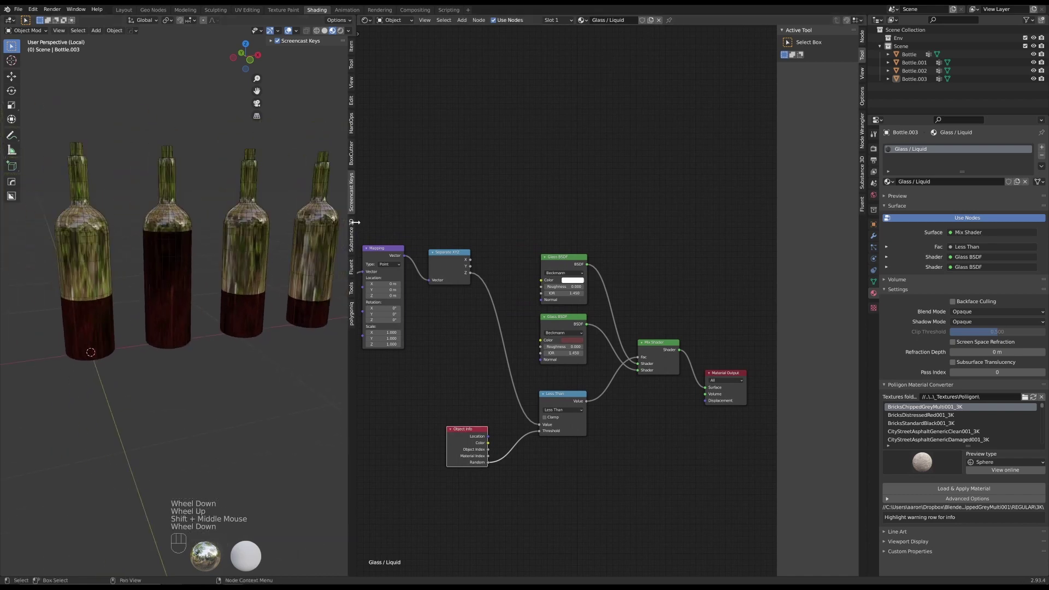
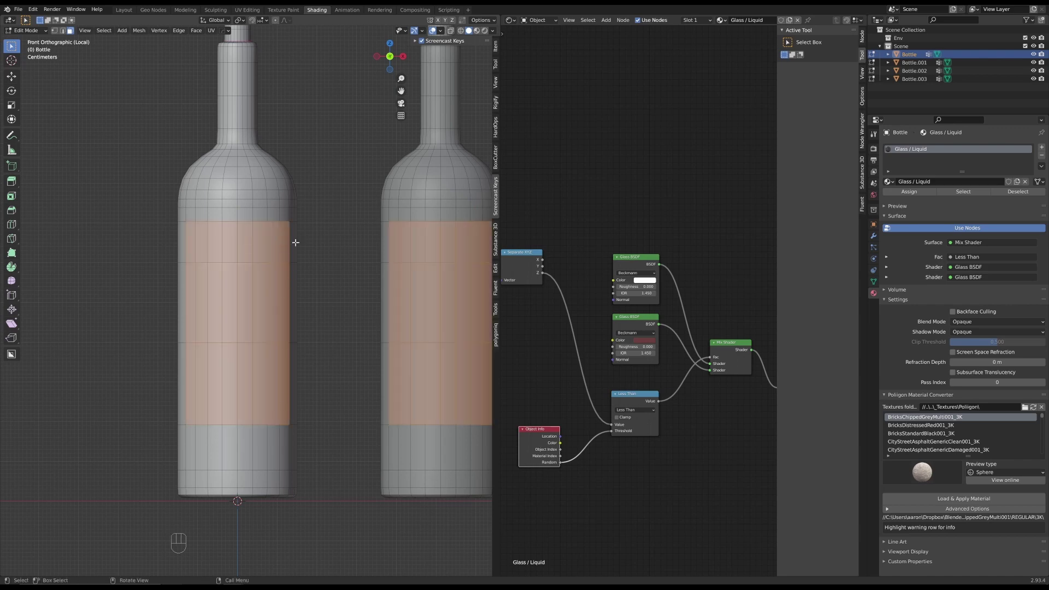
Assign a white Label material to the middle band of faces and preview materials in the viewport
key(Tab)
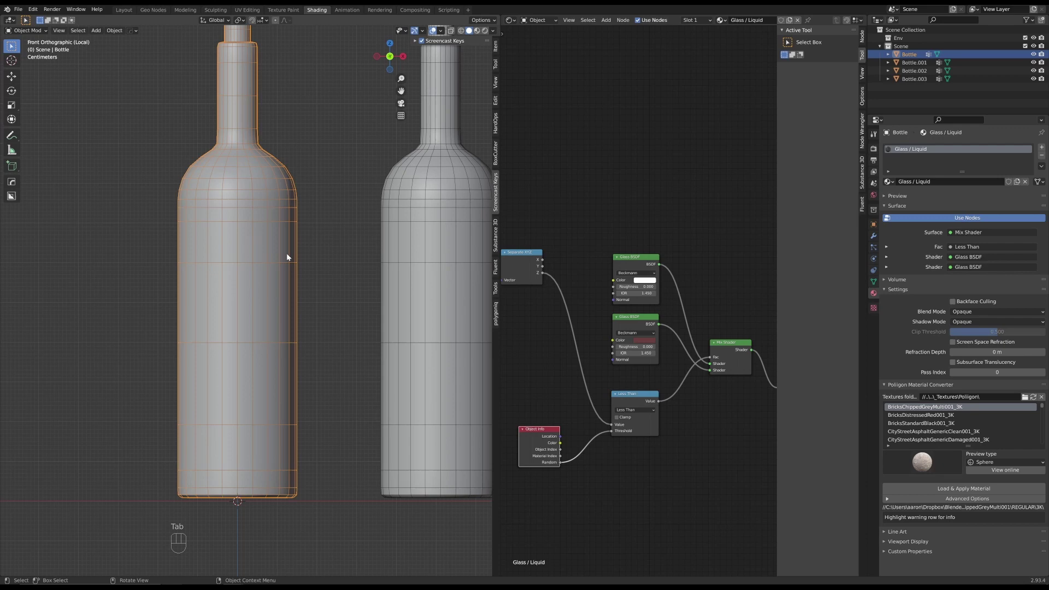
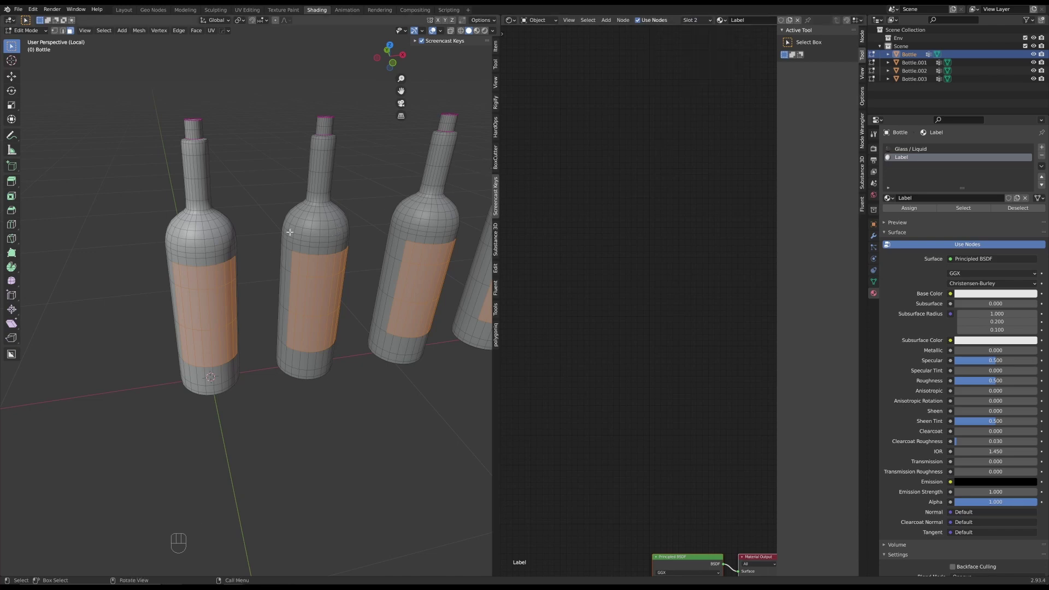
key(Tab)
key(z)
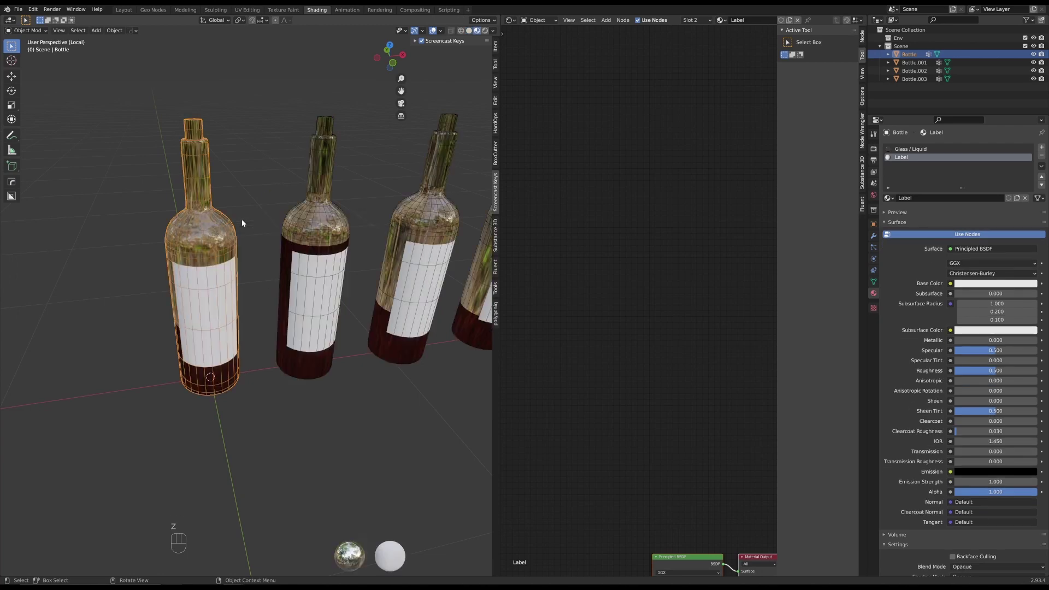
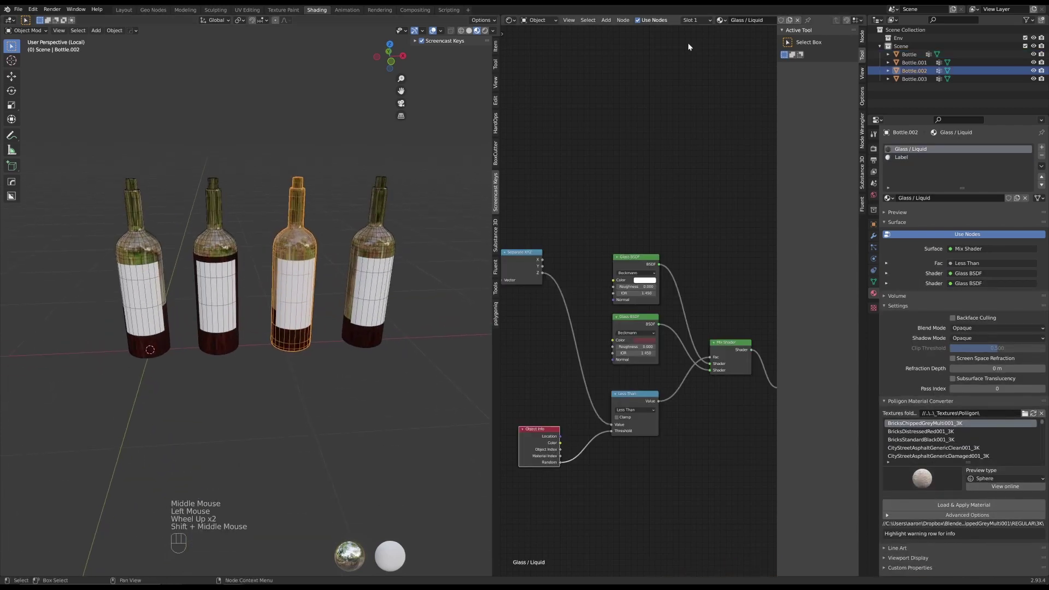
Add a ColorRamp node into the Label material's node tree in the Shader Editor
drag(709, 24, 651, 166)
scroll(down, 3)
middle_click(672, 278)
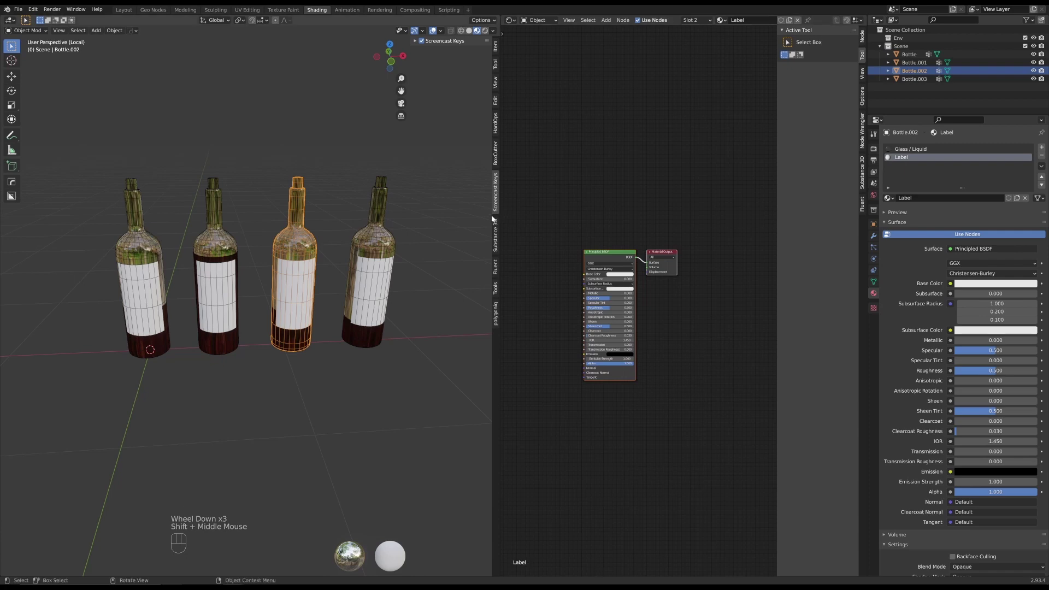
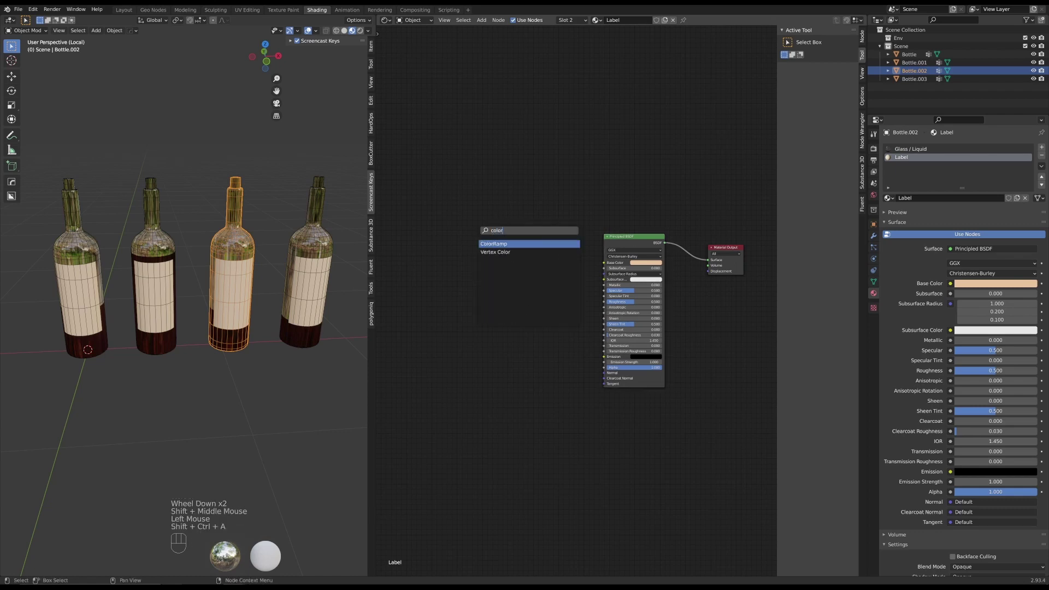
scroll(up, 3)
scroll(down, 3)
click(461, 210)
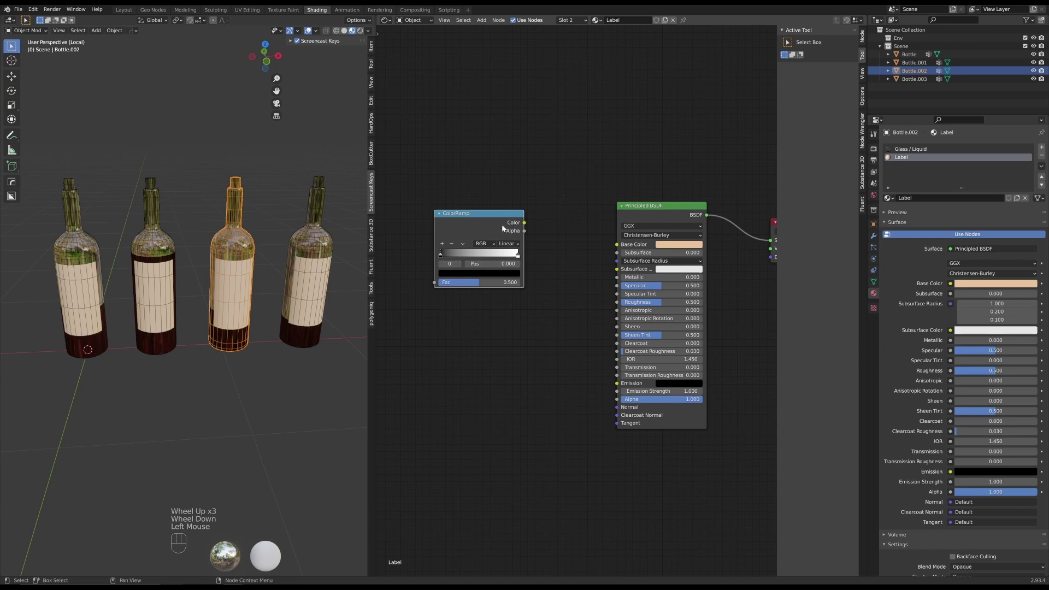
click(501, 215)
scroll(up, 3)
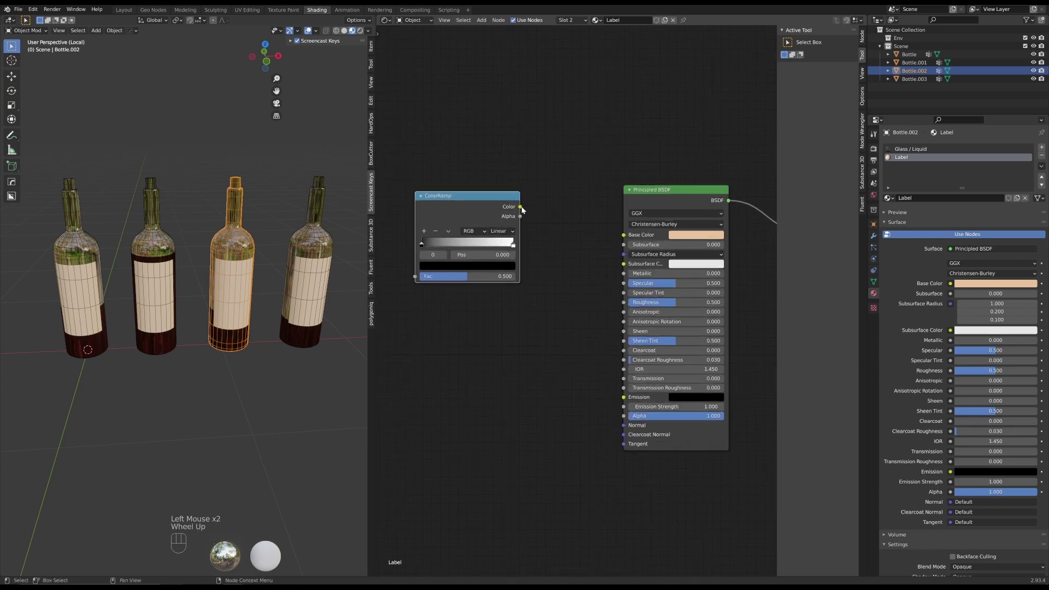
Link the ColorRamp Color output to the Principled BSDF Base Color socket
drag(524, 209, 632, 230)
click(677, 190)
click(507, 201)
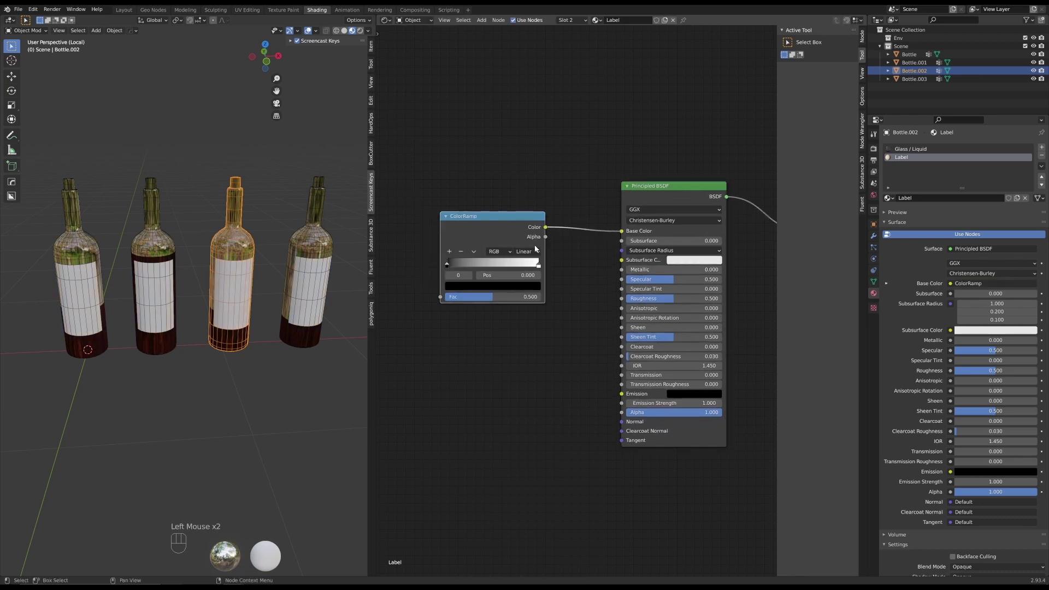
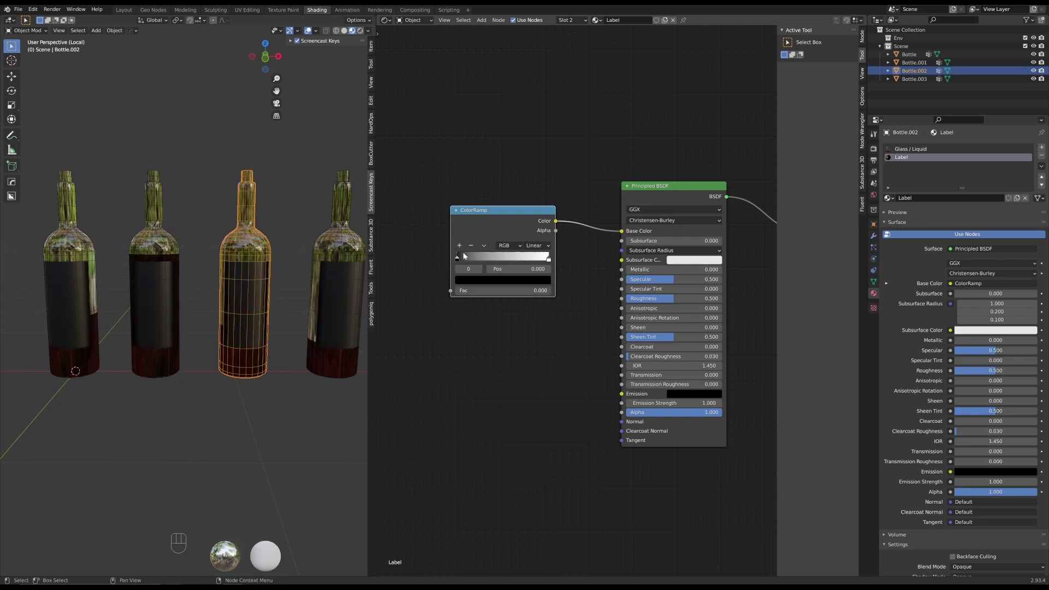
Add several colour stops to the ramp and slide them into evenly spaced positions
click(472, 292)
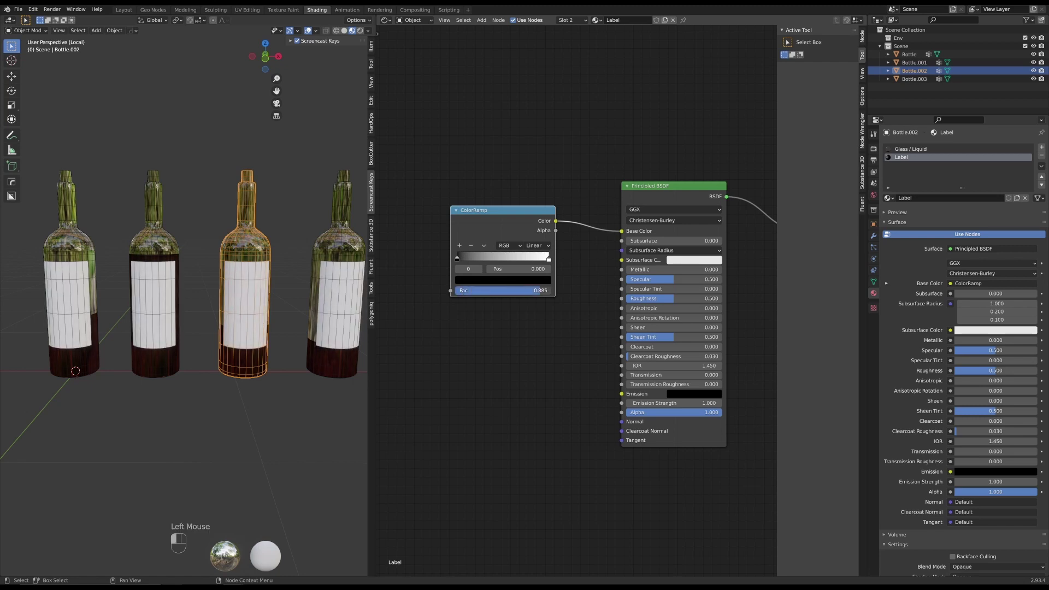
click(527, 213)
drag(538, 283, 519, 263)
scroll(up, 3)
scroll(down, 3)
middle_click(476, 132)
click(461, 289)
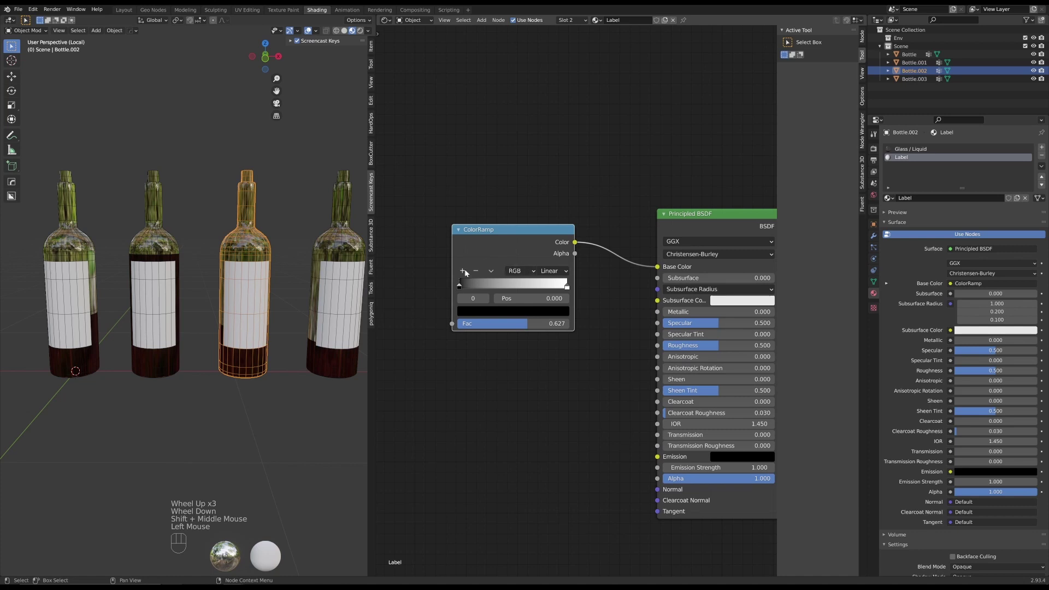
click(466, 272)
click(466, 273)
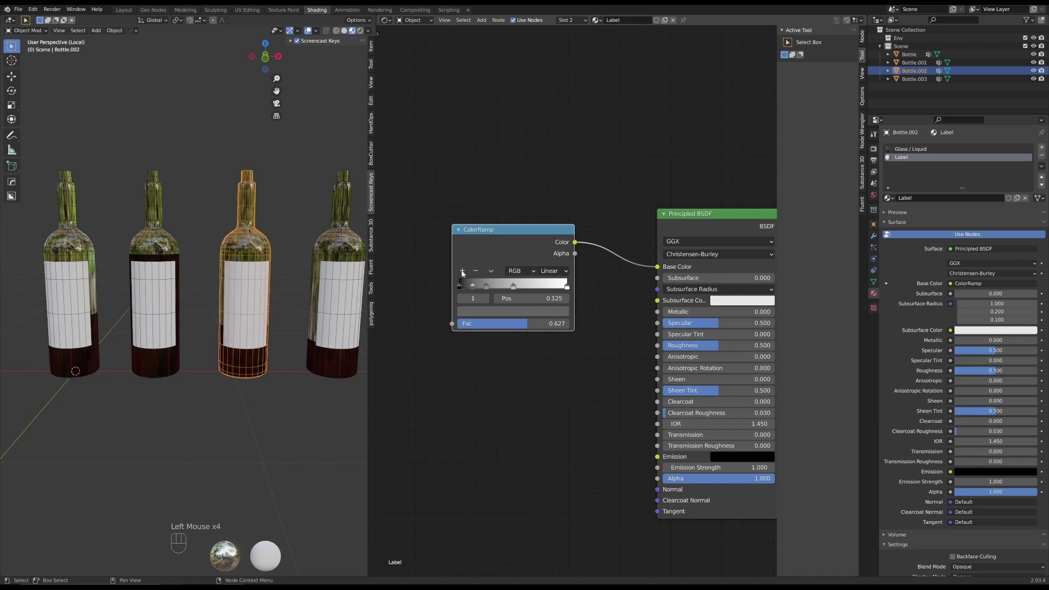
drag(517, 289, 534, 290)
drag(493, 289, 508, 288)
click(477, 289)
click(511, 289)
click(545, 287)
click(486, 289)
click(517, 288)
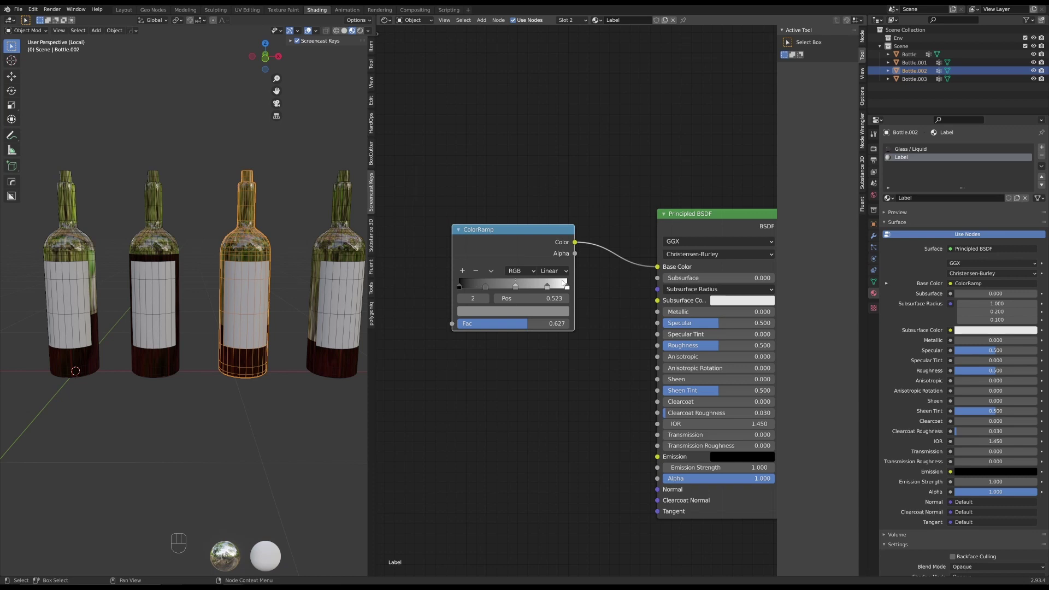
Set the ColorRamp interpolation to Constant for hard-edged bands
drag(560, 272, 565, 330)
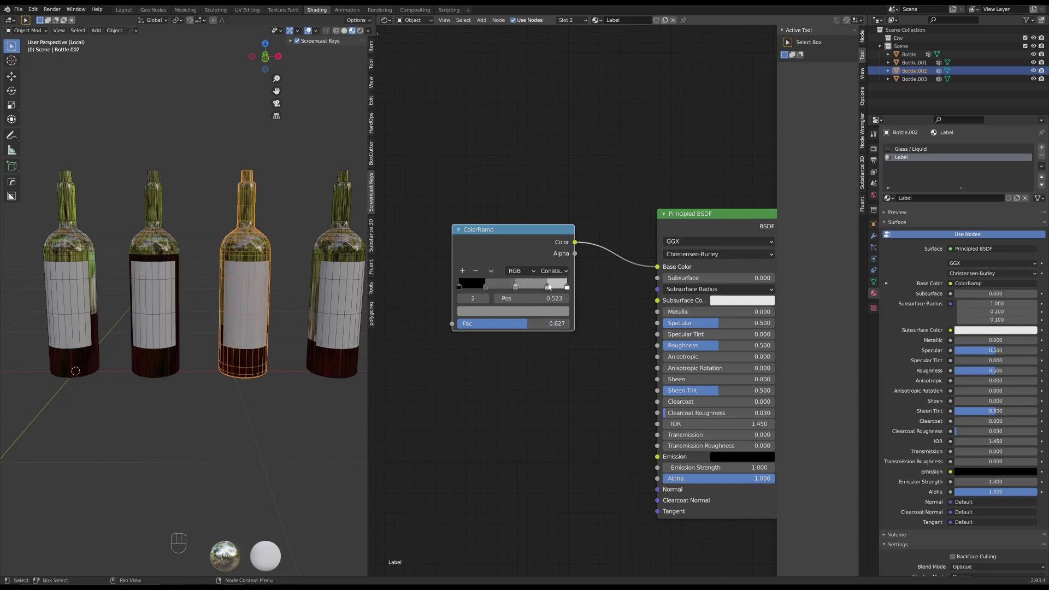
click(540, 231)
scroll(up, 3)
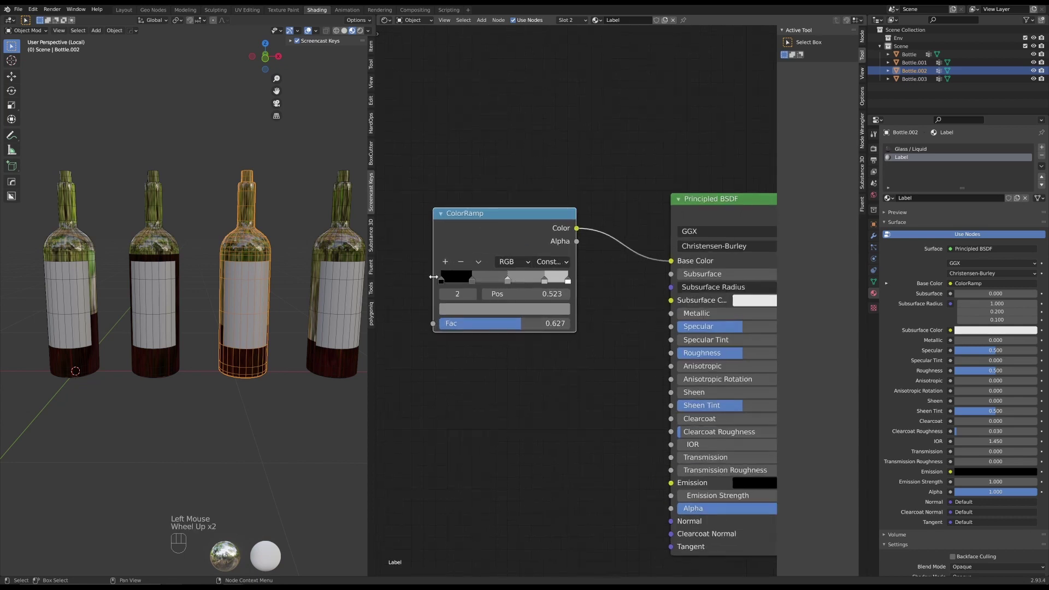
Colour the first stop dark green and the third stop purple in the colour picker
click(441, 282)
click(471, 314)
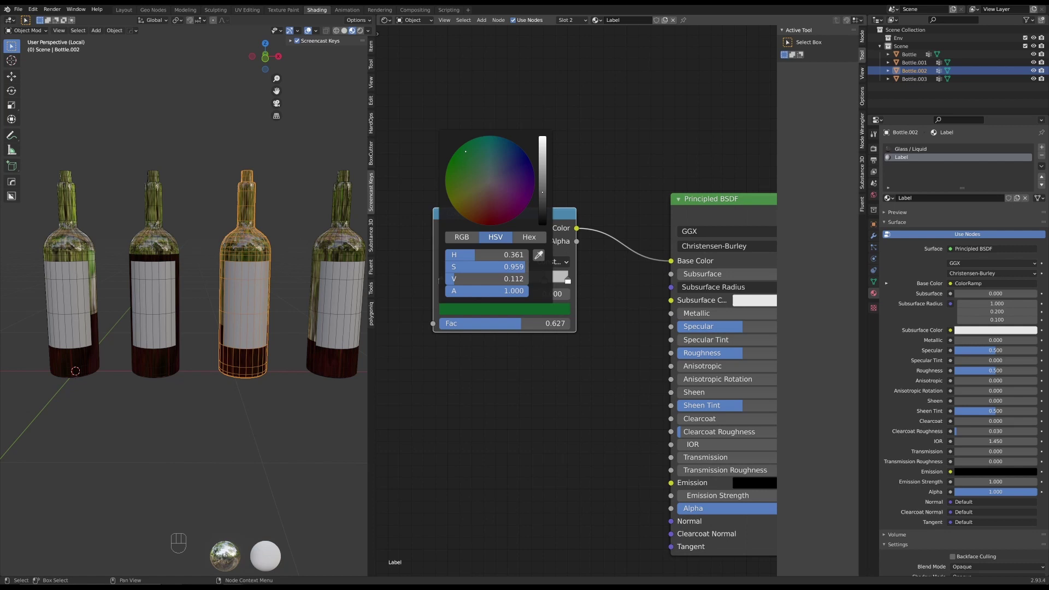
click(568, 212)
click(472, 282)
click(490, 311)
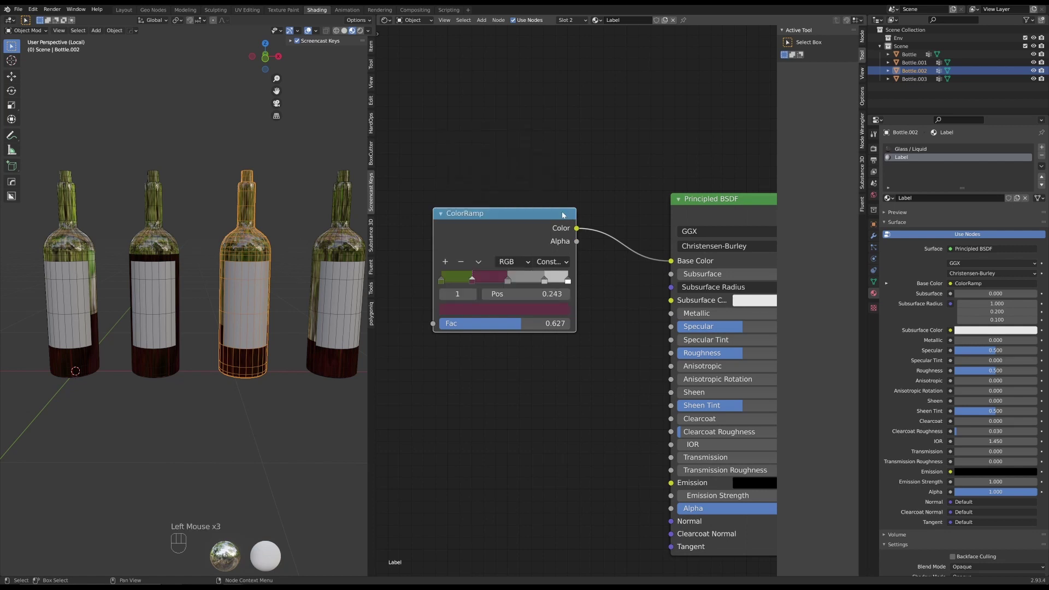
click(511, 283)
click(519, 309)
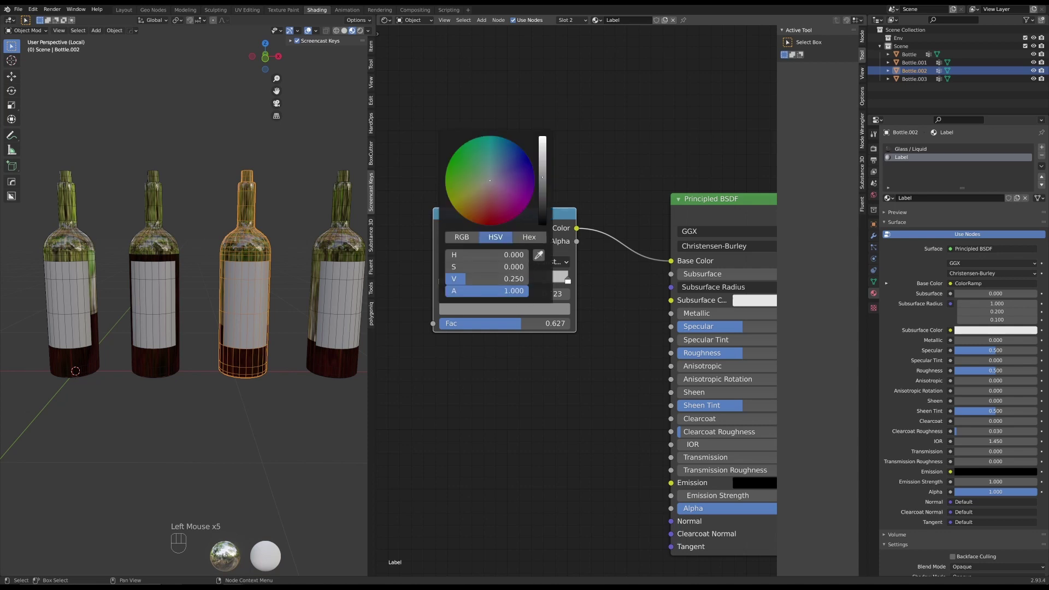
click(546, 282)
Colour the last stop teal and the remaining stop crimson
click(505, 314)
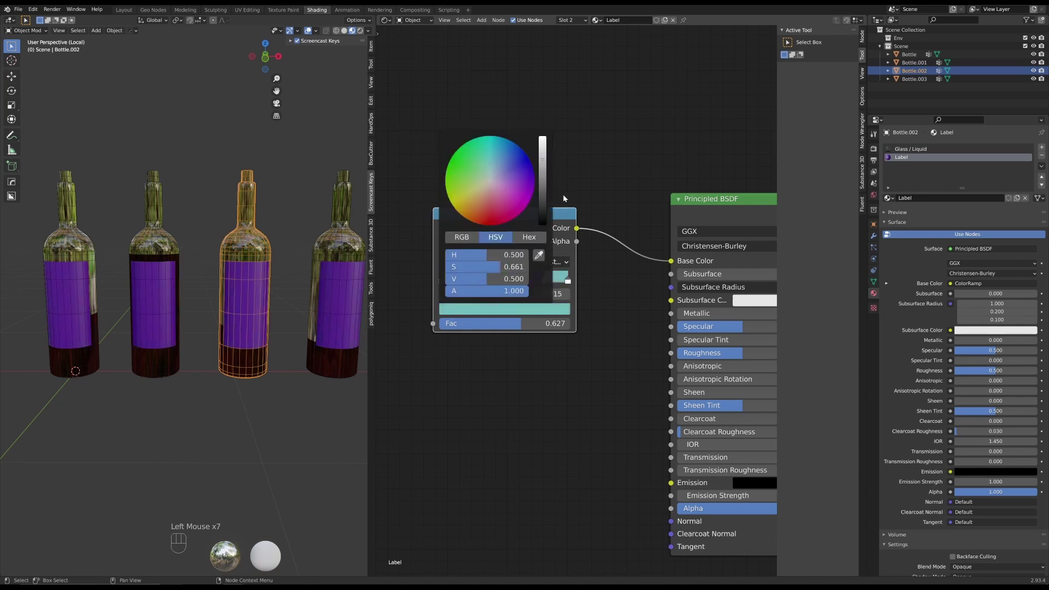
click(557, 216)
click(569, 284)
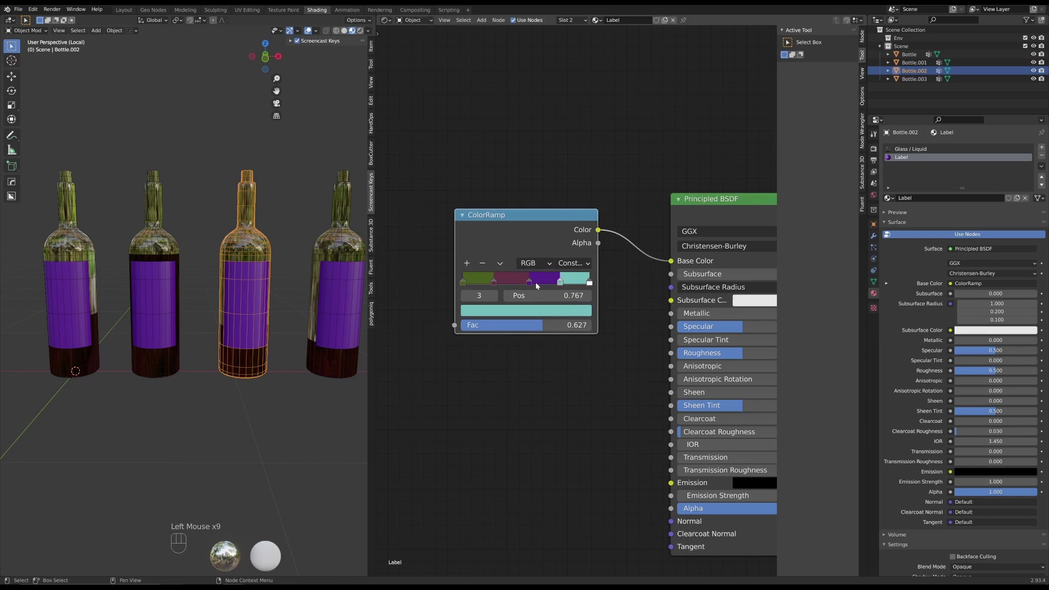
click(532, 285)
click(497, 285)
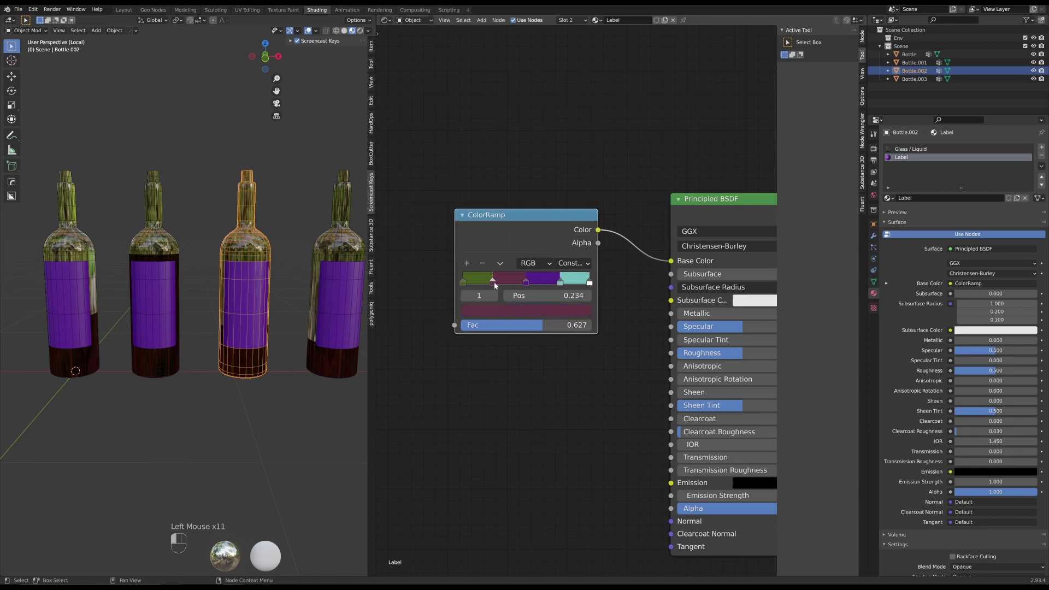
click(548, 217)
scroll(down, 3)
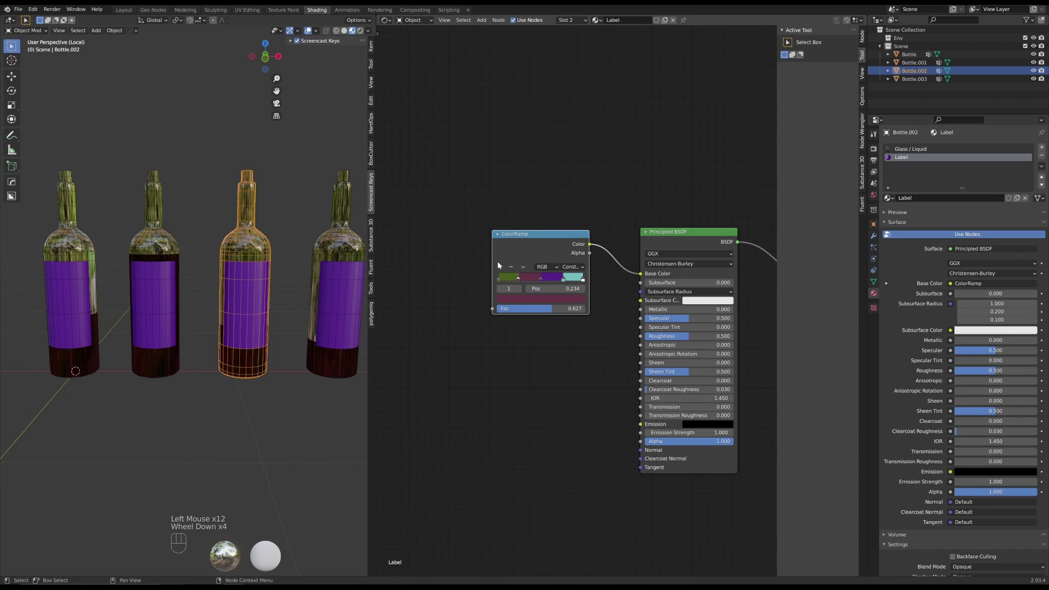
click(528, 235)
click(422, 249)
Add an Object Info node and drive the ColorRamp Fac with its Random output for per-bottle label colours
scroll(down, 3)
middle_click(443, 193)
key(ctrl+shift+a)
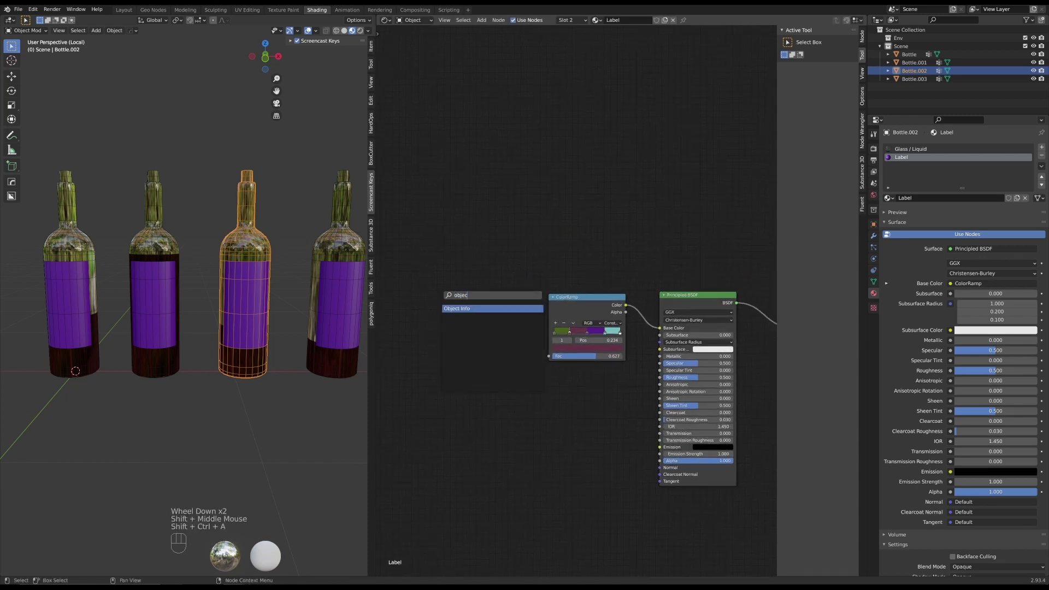
scroll(up, 3)
click(445, 364)
drag(459, 411, 541, 379)
click(597, 300)
scroll(up, 3)
scroll(down, 3)
scroll(down, 3)
click(564, 295)
click(487, 342)
Duplicate a bottle along X to add a fifth linked copy to the row
scroll(down, 3)
click(234, 203)
scroll(up, 3)
scroll(down, 3)
drag(240, 226, 222, 235)
scroll(down, 3)
scroll(down, 3)
click(237, 307)
Linked-duplicate the bottle and repeat the move along X to add about a dozen more copies
scroll(down, 3)
key(alt+d)
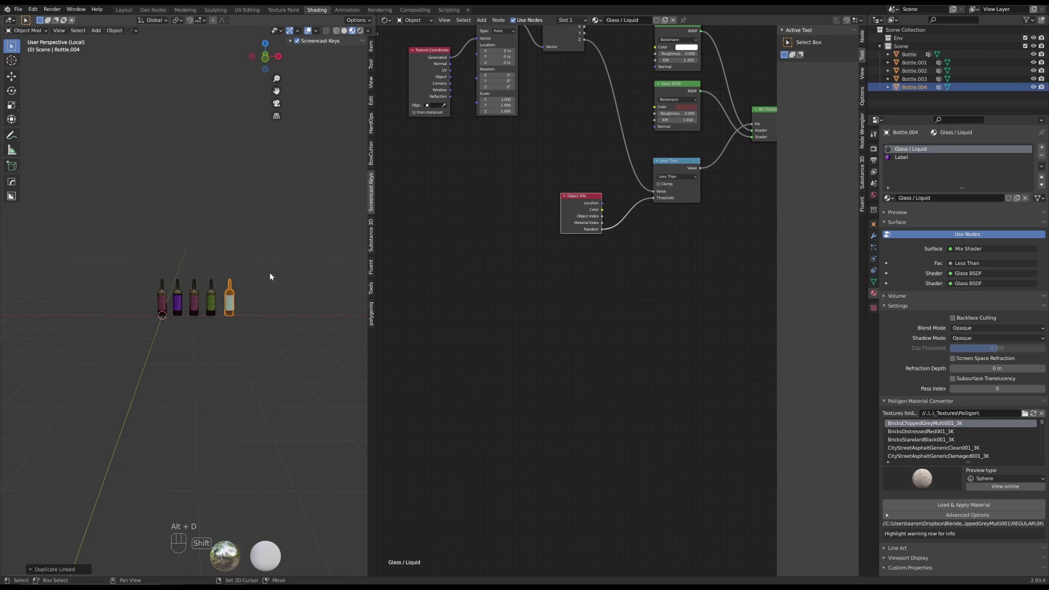
key(shift+r)
key(shift+r)
key(shift+r)
key(shift+r)
key(shift+r)
key(shift+r)
key(shift+r)
key(shift+r)
key(shift+r)
key(shift+r)
key(shift+r)
key(shift+r)
key(shift+r)
Repeat the linked duplication again to stretch the row to roughly two dozen bottles
scroll(down, 3)
scroll(up, 3)
drag(301, 253, 225, 284)
key(shift+r)
key(shift+r)
key(shift+r)
key(shift+r)
key(shift+r)
key(shift+r)
key(shift+r)
key(shift+r)
Zoom out and orbit the viewport to view the whole row with its varied label colours
click(229, 283)
scroll(down, 3)
middle_click(236, 285)
middle_click(232, 286)
scroll(up, 3)
drag(156, 293, 138, 344)
click(141, 329)
scroll(up, 3)
click(215, 362)
drag(215, 362, 208, 362)
scroll(down, 3)
scroll(up, 3)
middle_click(171, 356)
scroll(up, 3)
scroll(up, 3)
drag(180, 380, 197, 287)
drag(116, 270, 95, 302)
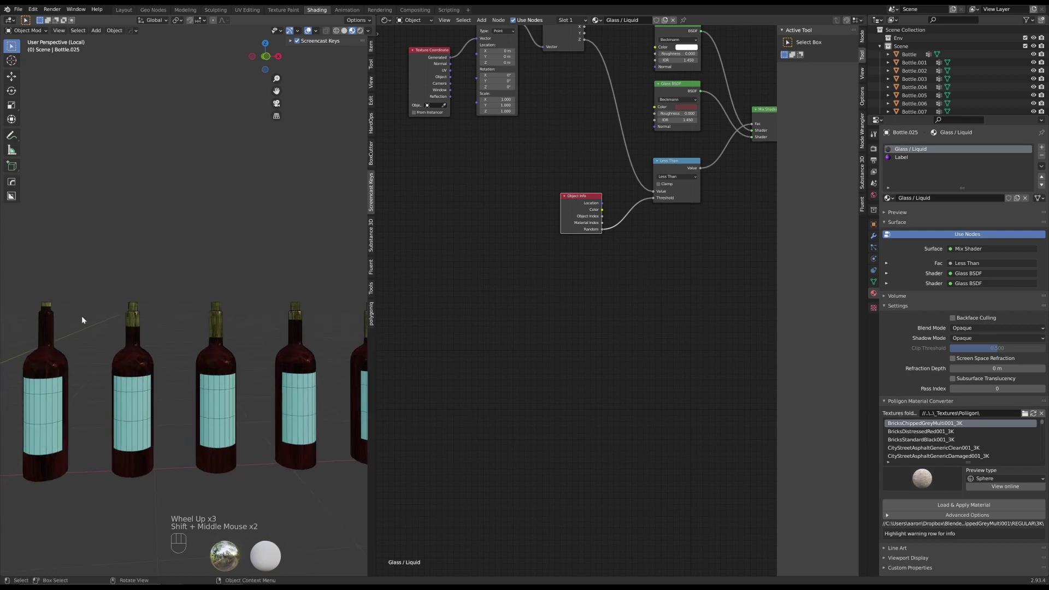
scroll(down, 3)
scroll(up, 3)
drag(276, 276, 222, 318)
scroll(down, 3)
middle_click(239, 299)
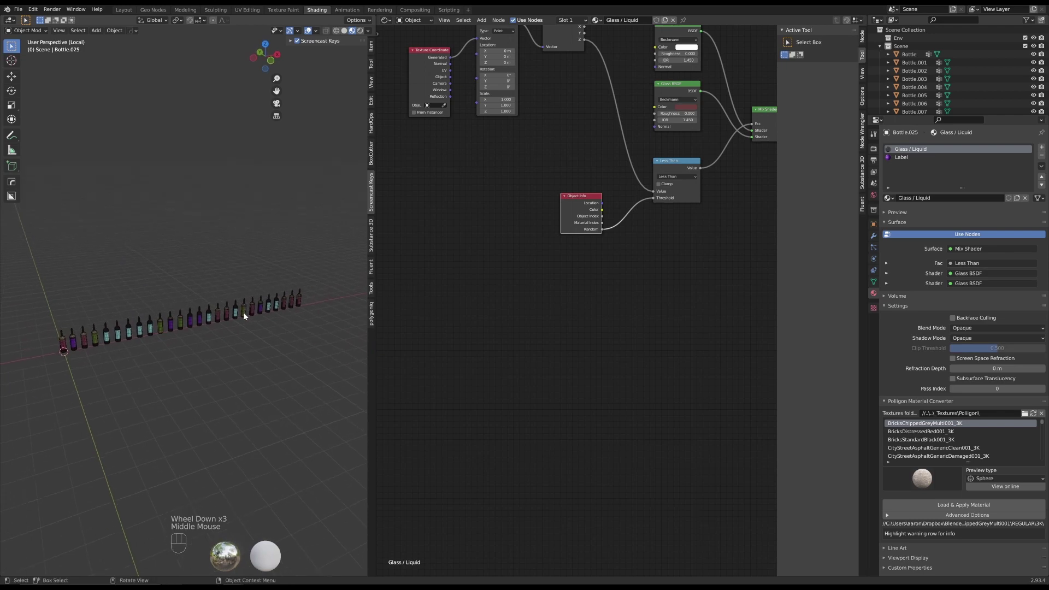
Frame the whole glass node tree and select the Object Info node
scroll(down, 3)
middle_click(576, 209)
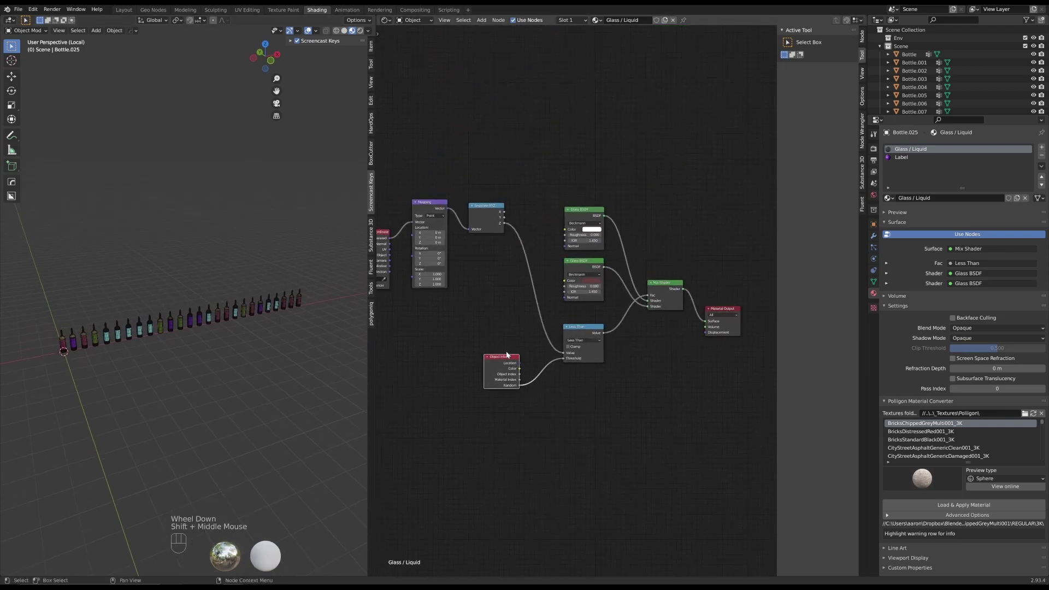
click(509, 360)
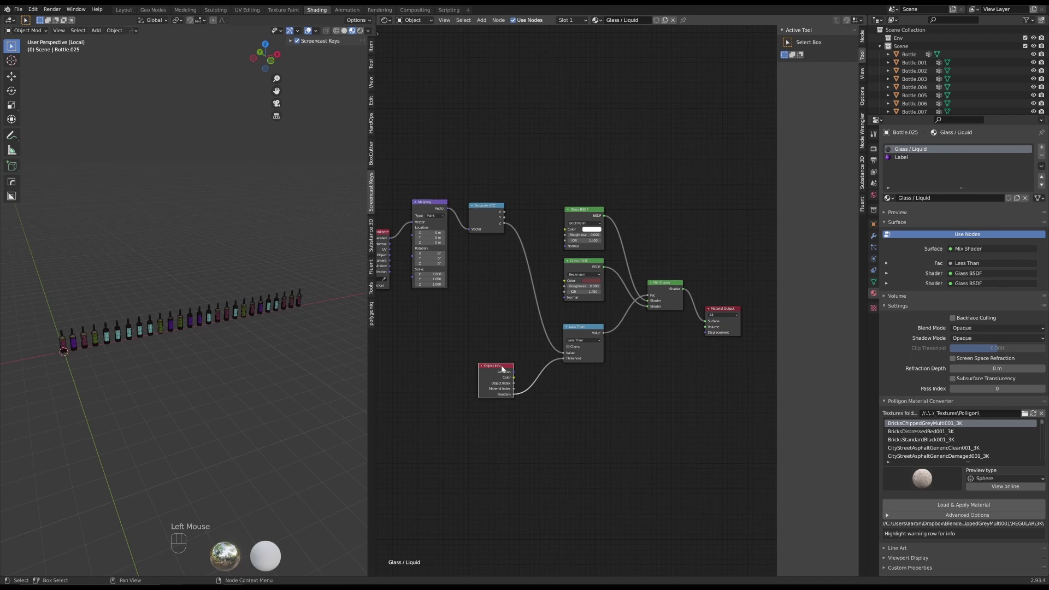